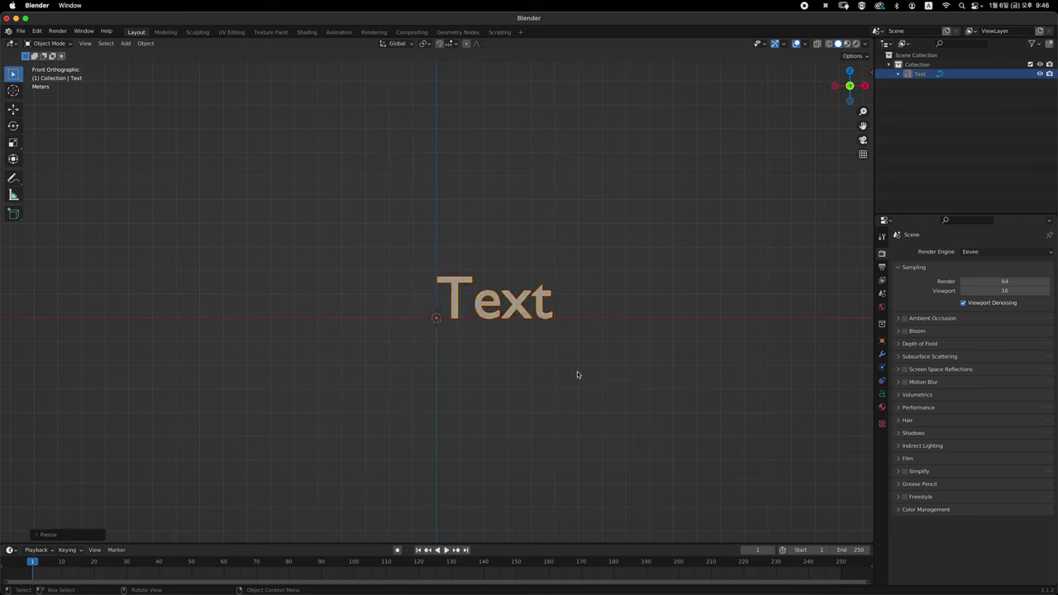
- Replace the default word in the text object with SENS and leave text editing
key(Tab)
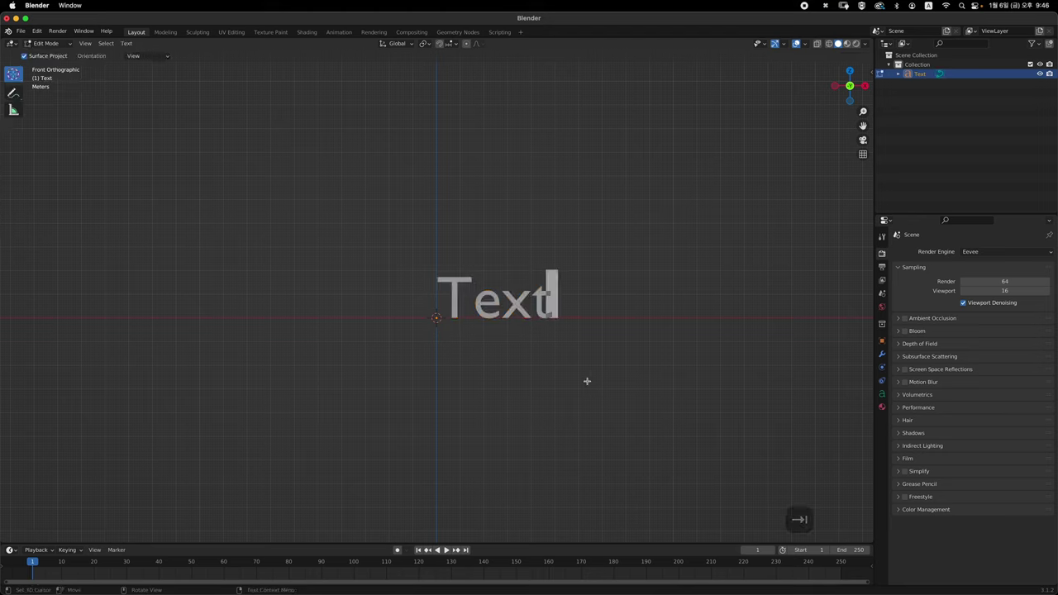
key(BackSpace)
key(BackSpace)
key(BackSpace)
key(shift+s)
key(shift+e)
key(shift+n)
key(shift+s)
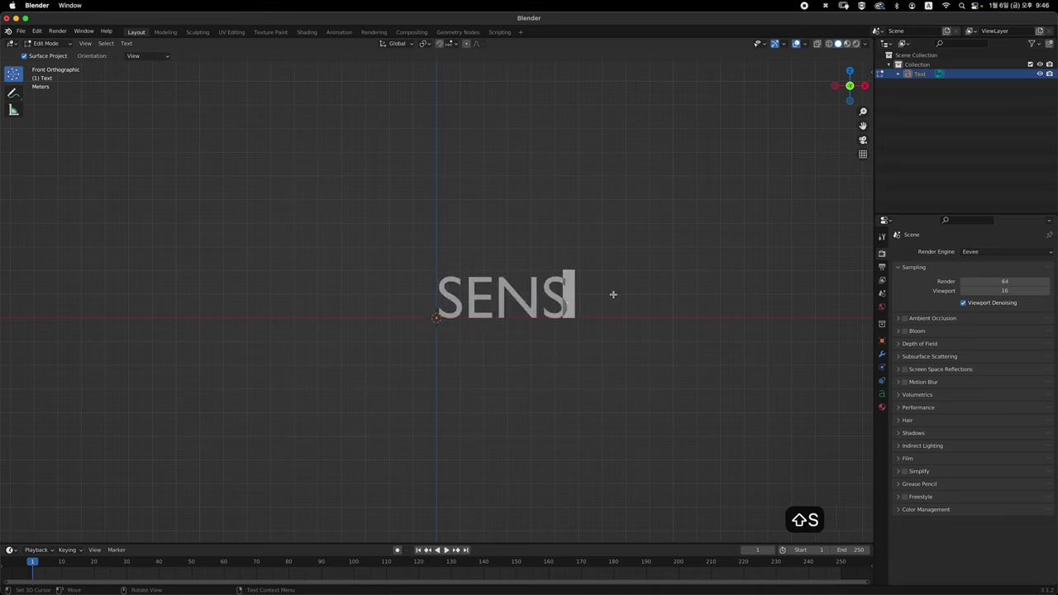
key(Tab)
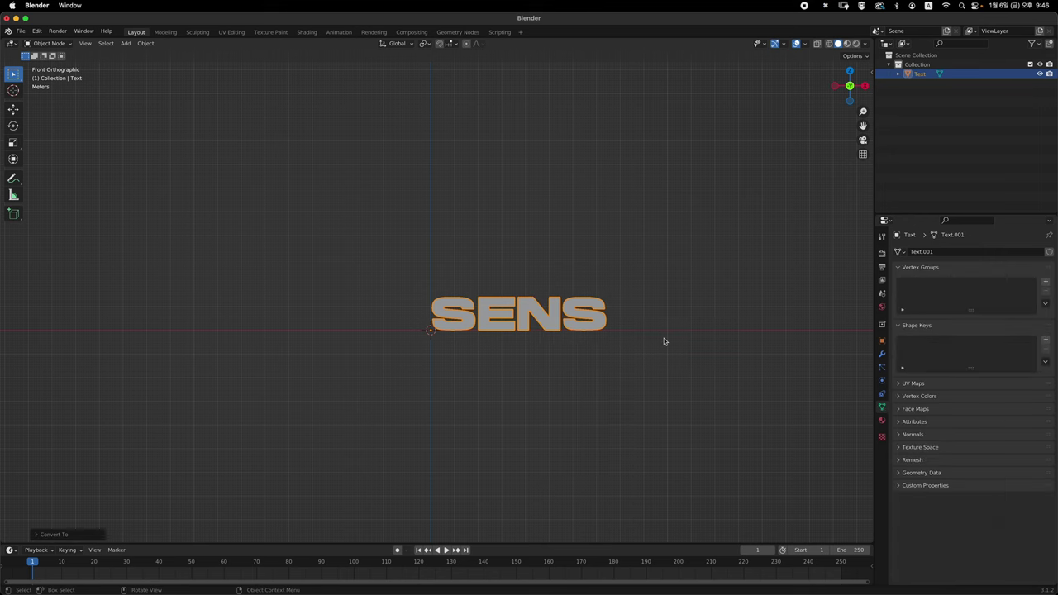
- Select all the letter geometry in Edit Mode and extrude it into thick 3D letters
key(Tab)
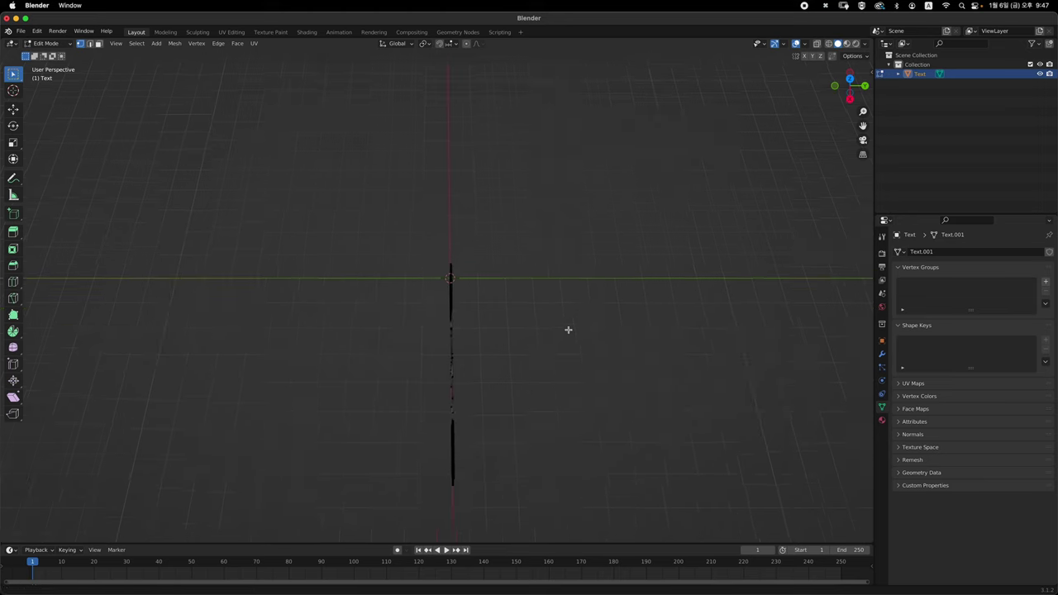
key(Tab)
key(Tab)
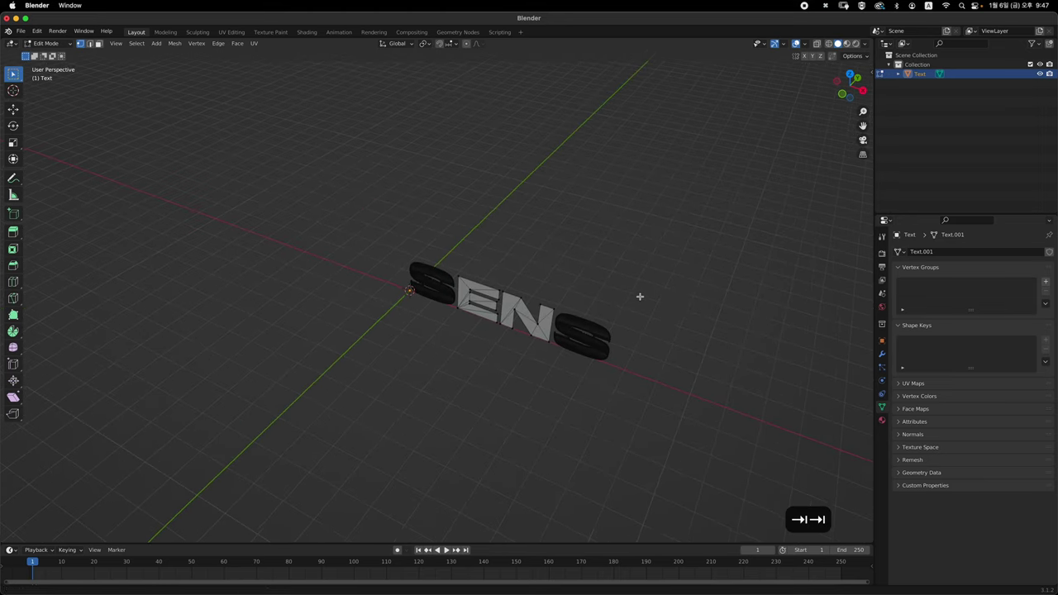
key(a)
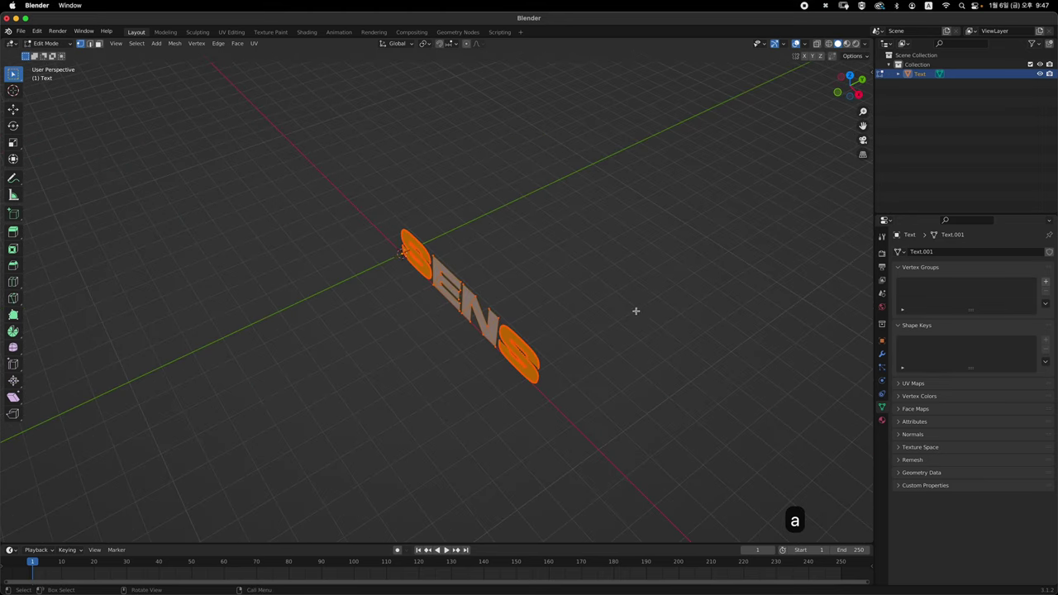
key(e)
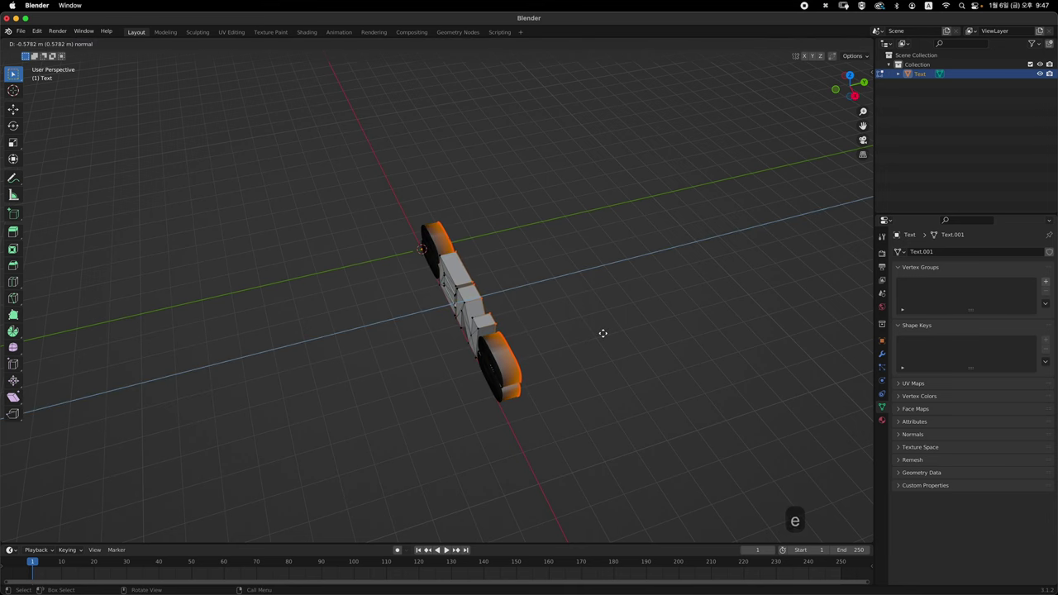
key(Tab)
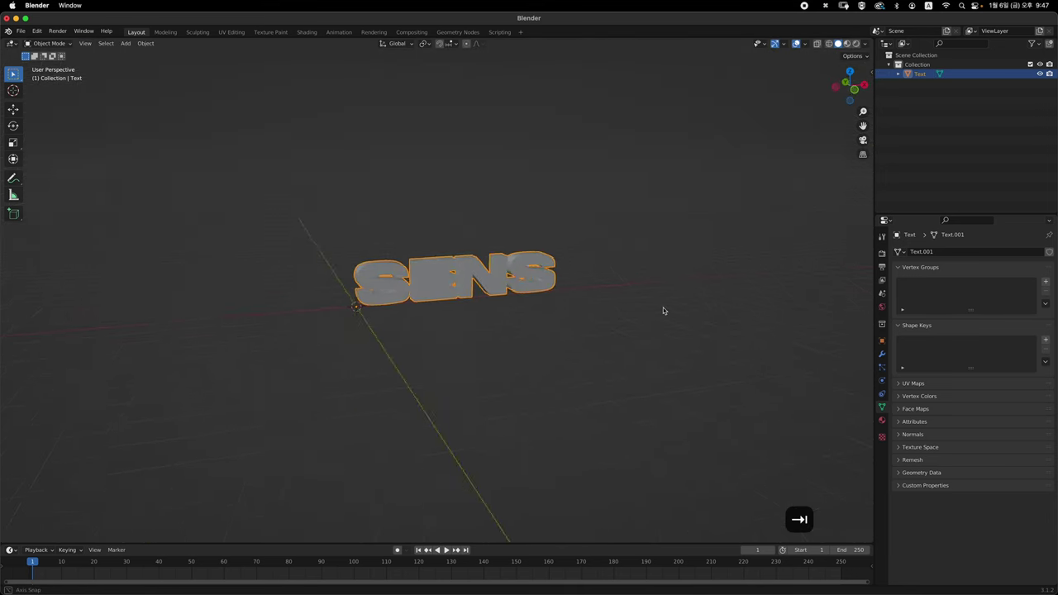
- Apply the planar Decimate cleanup to the SENS mesh
click(492, 285)
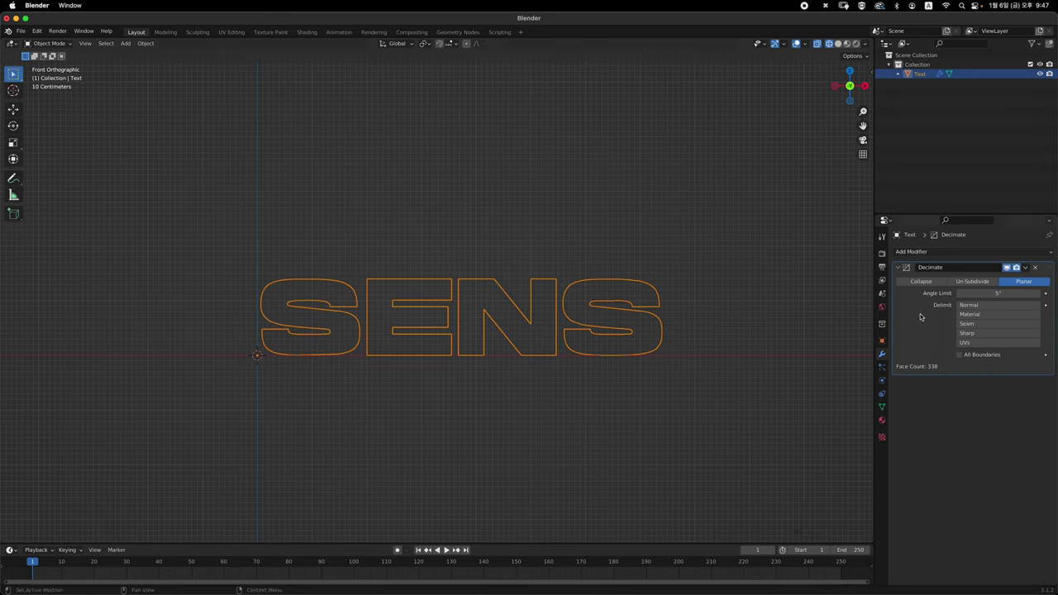
key(super+a)
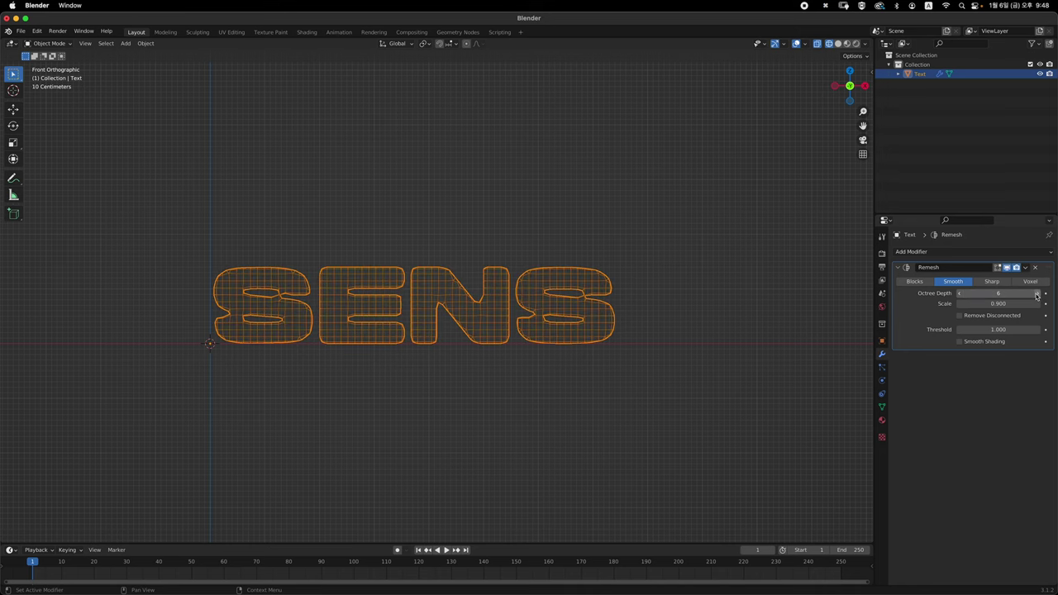
- Apply the smooth Remesh at octree depth 7 to the letter mesh
key(↺)
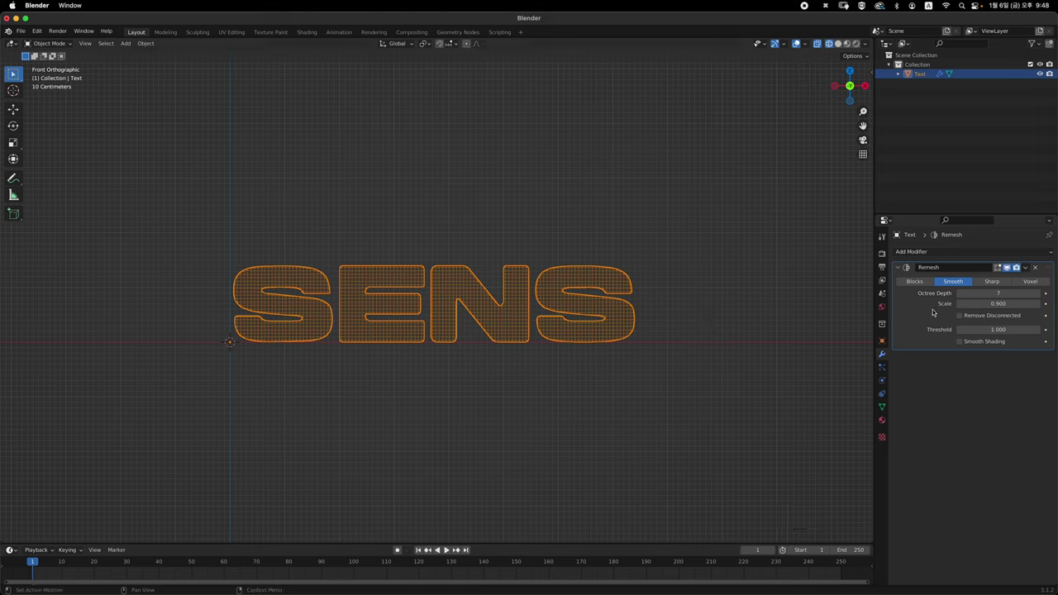
key(super+a)
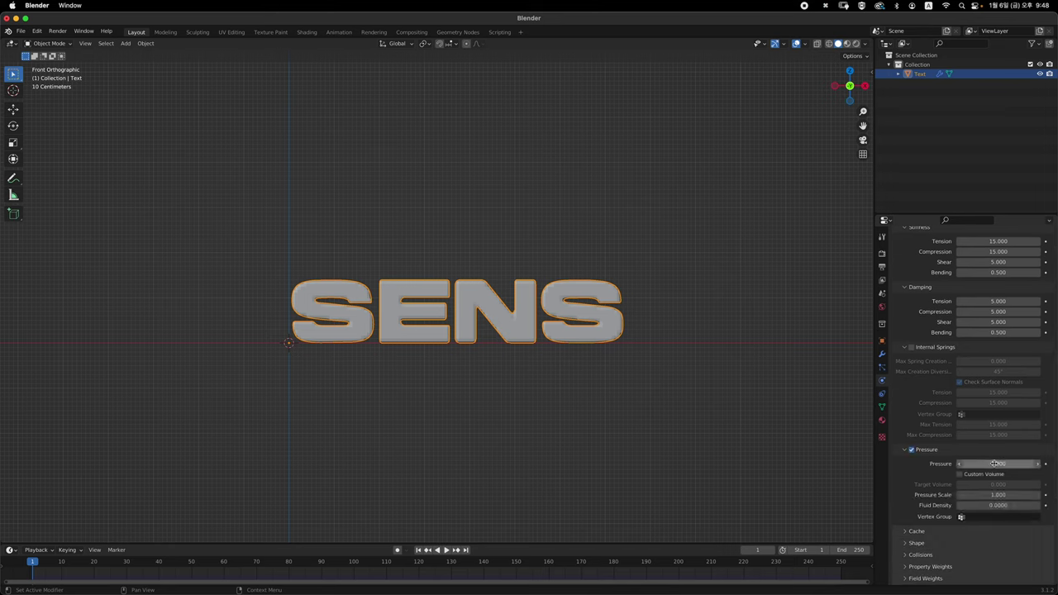
- Set the cloth Pressure and Pressure Scale to 6 and start a negative shrinking factor
key(6)
key(Return)
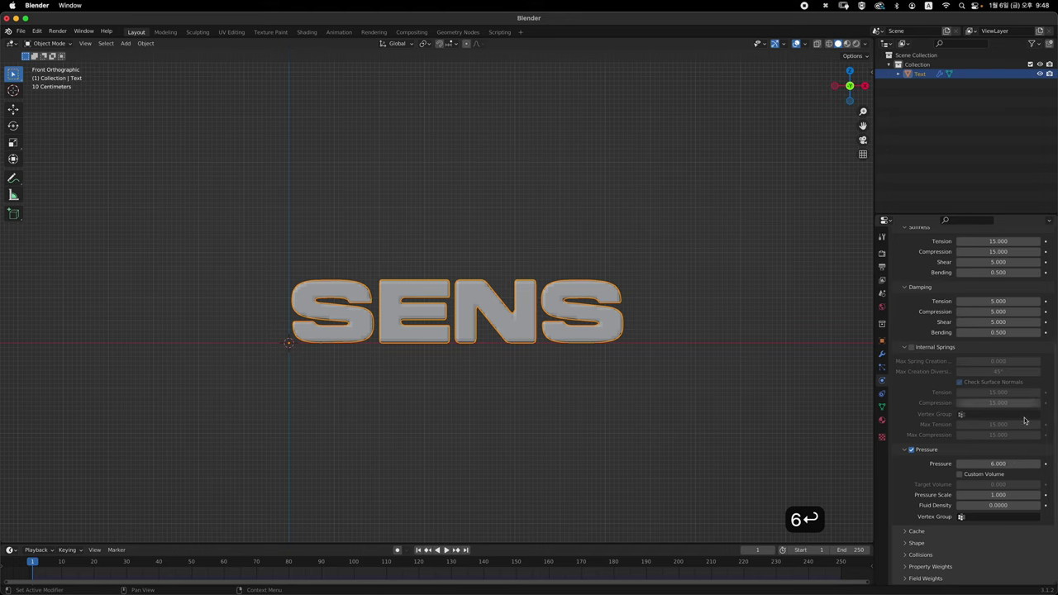
text(6)
key(Return)
text(6)
key(Return)
text(6)
key(Return)
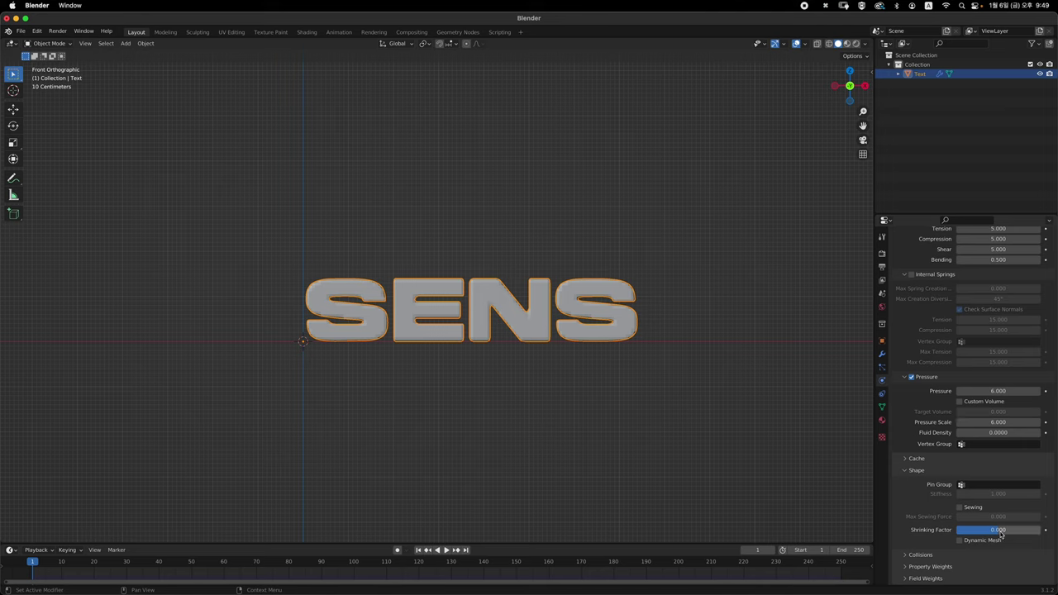
key(-)
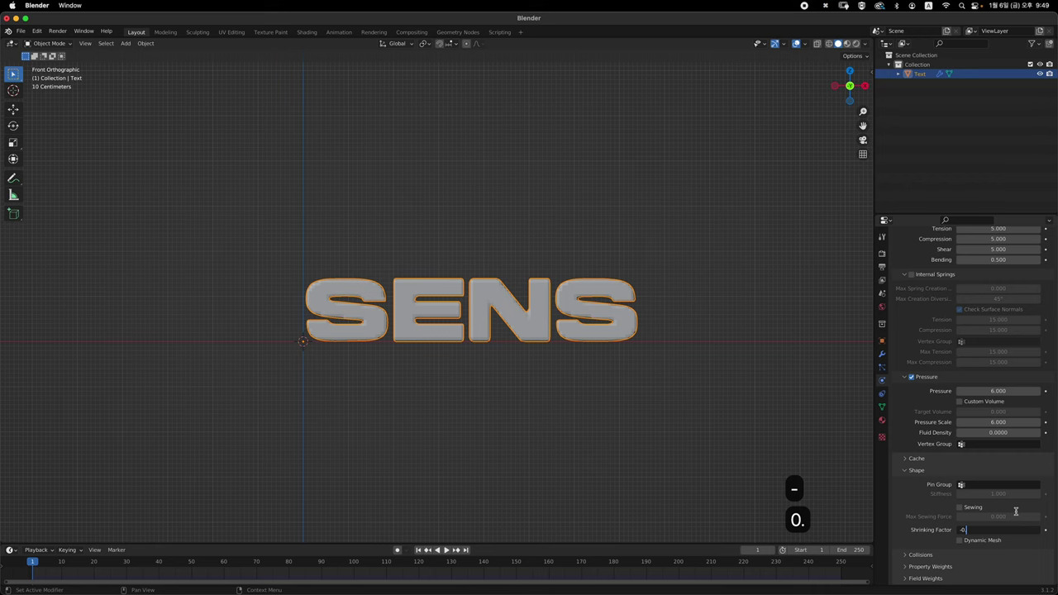
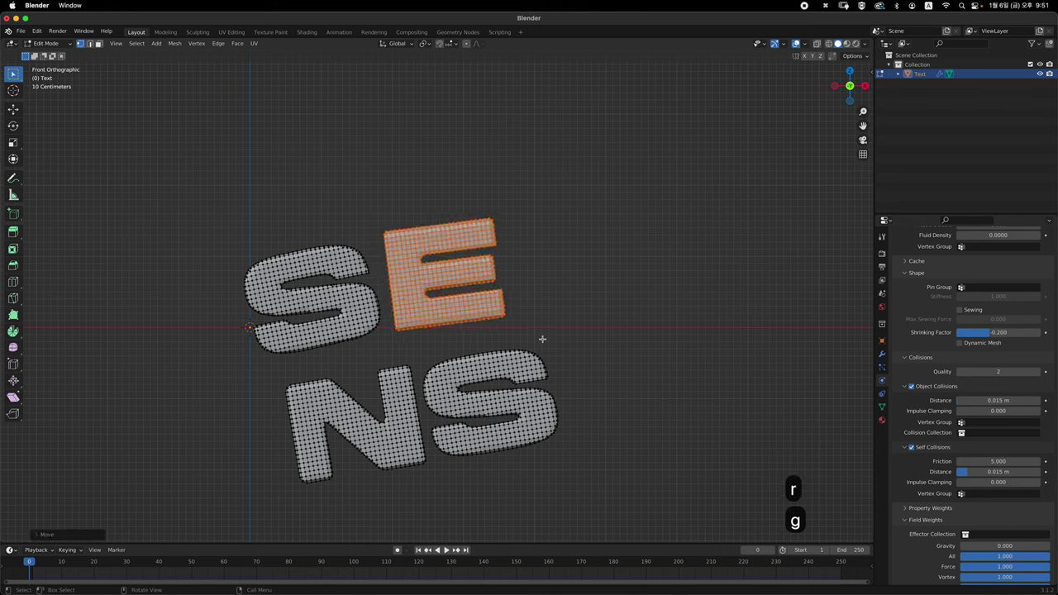
- Move and rotate the letter groups into a playful tilt and return to Object Mode
key(l)
key(r)
key(g)
key(Tab)
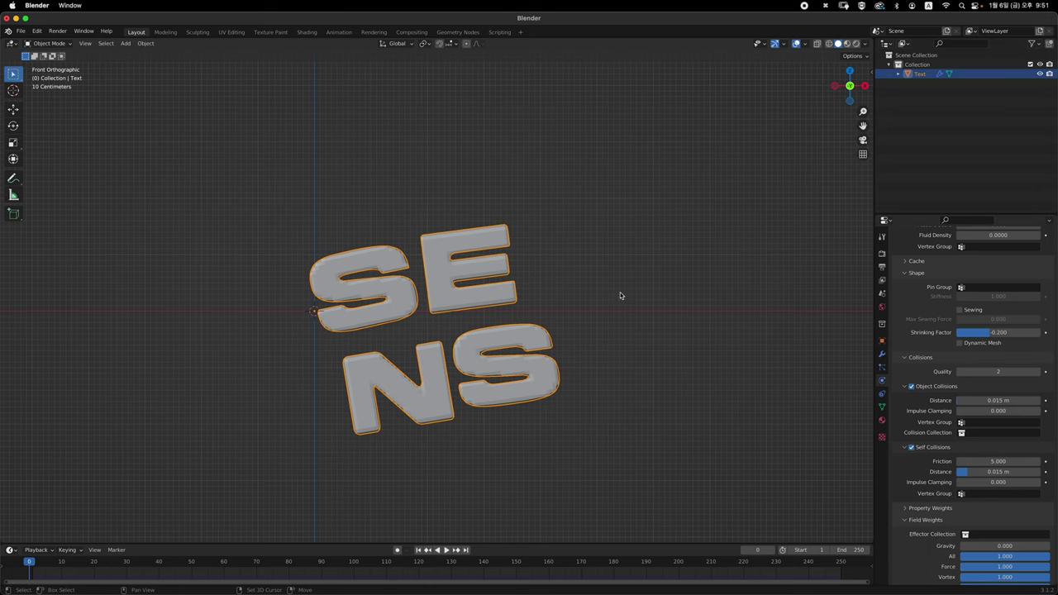
- Set the SENS text's origin to its geometry and snap it back to the world origin
key(shift+a)
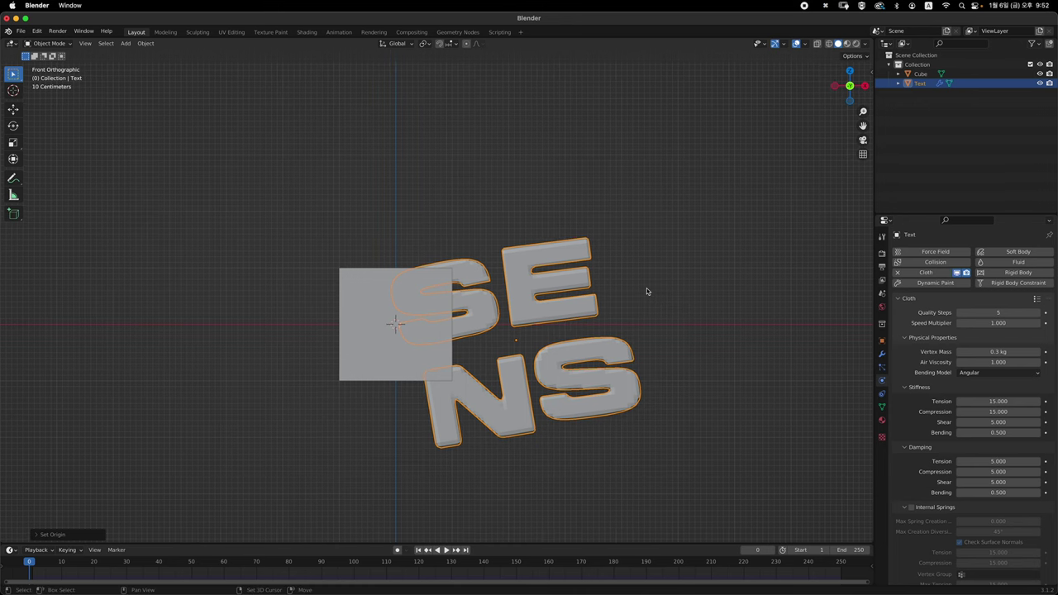
key(shift+s)
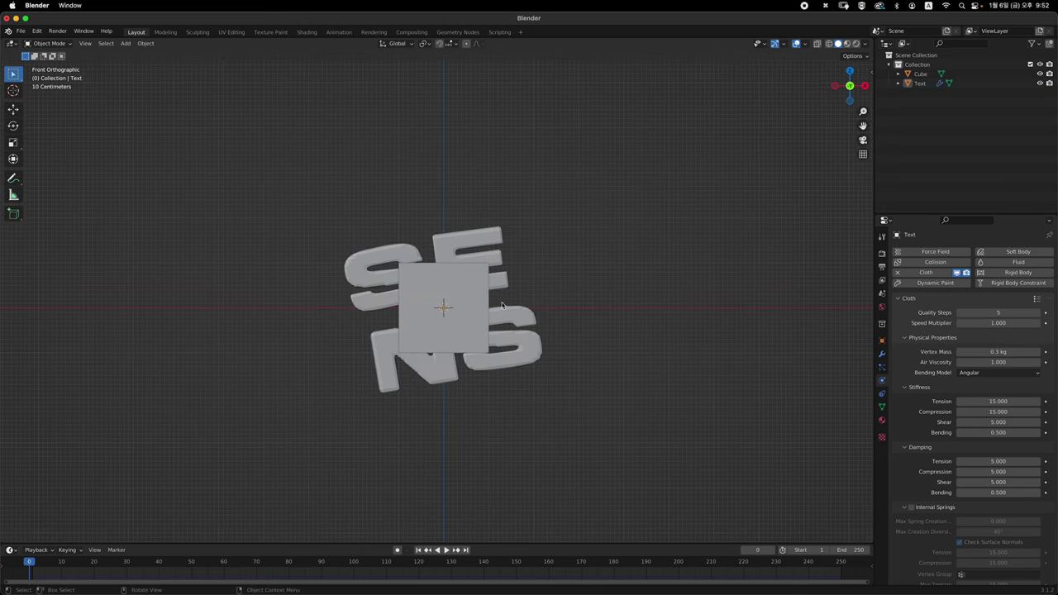
- Enlarge the cube, set cloth Pressure and Pressure Scale to 18, and view the letters from the front
key(s)
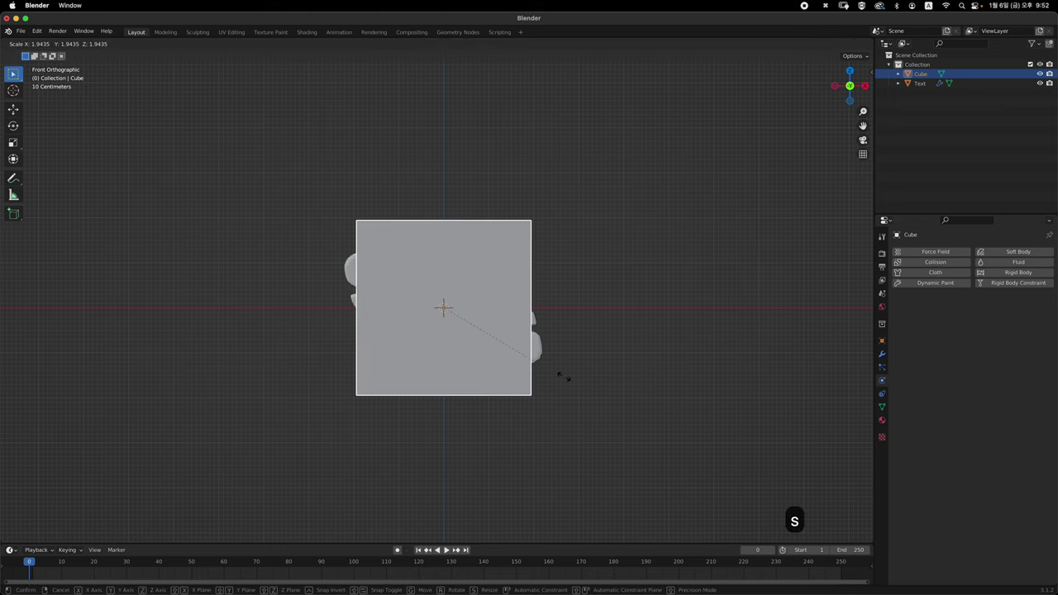
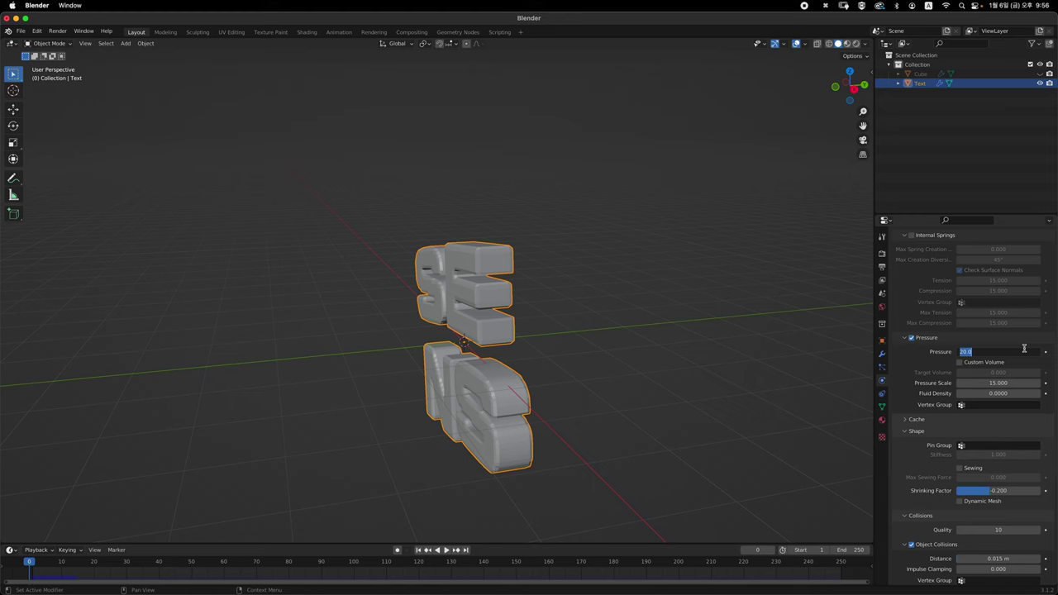
text(18)
key(Return)
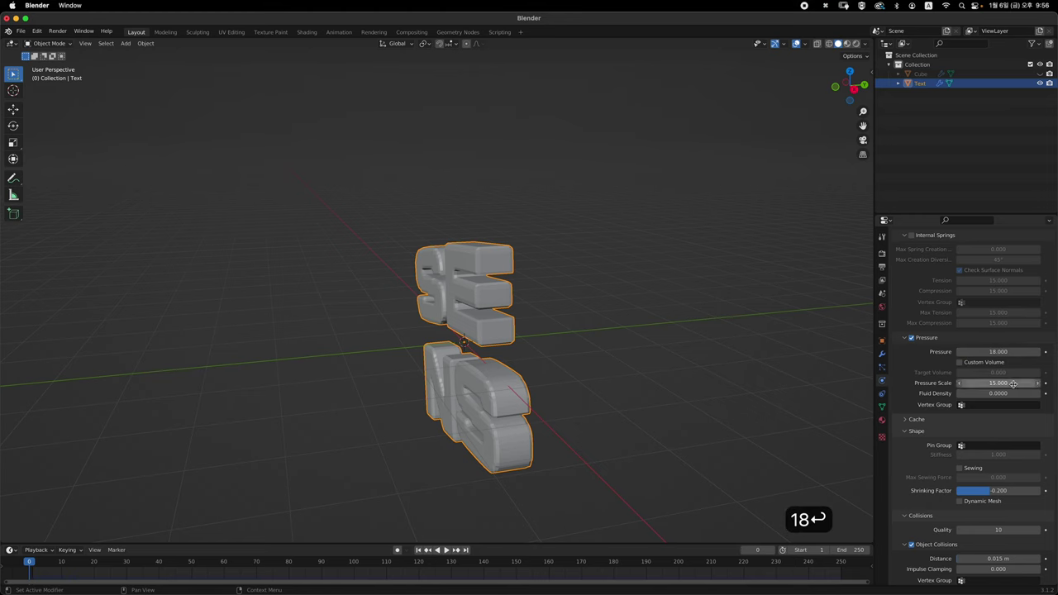
key(BackSpace)
text(8)
key(Return)
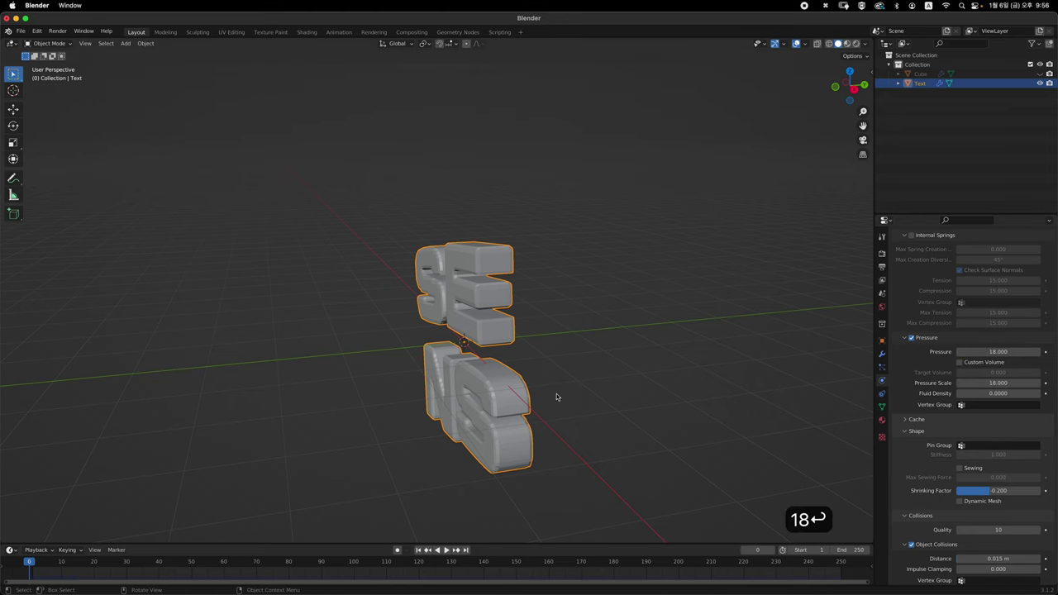
key(`)
- Play the inflation simulation, then stop it and rewind to the first frame
key(space)
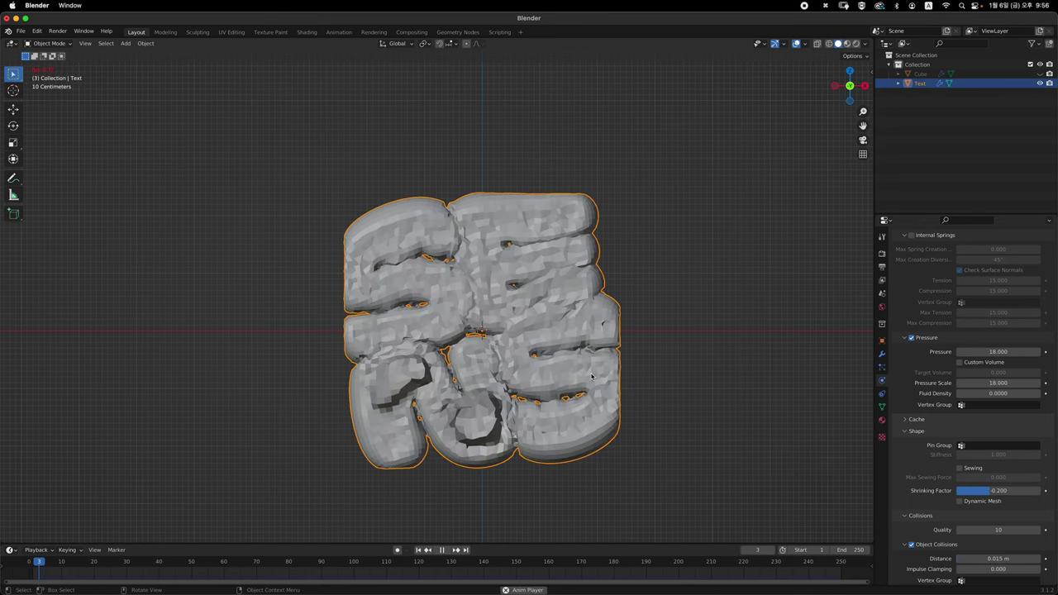
key(space)
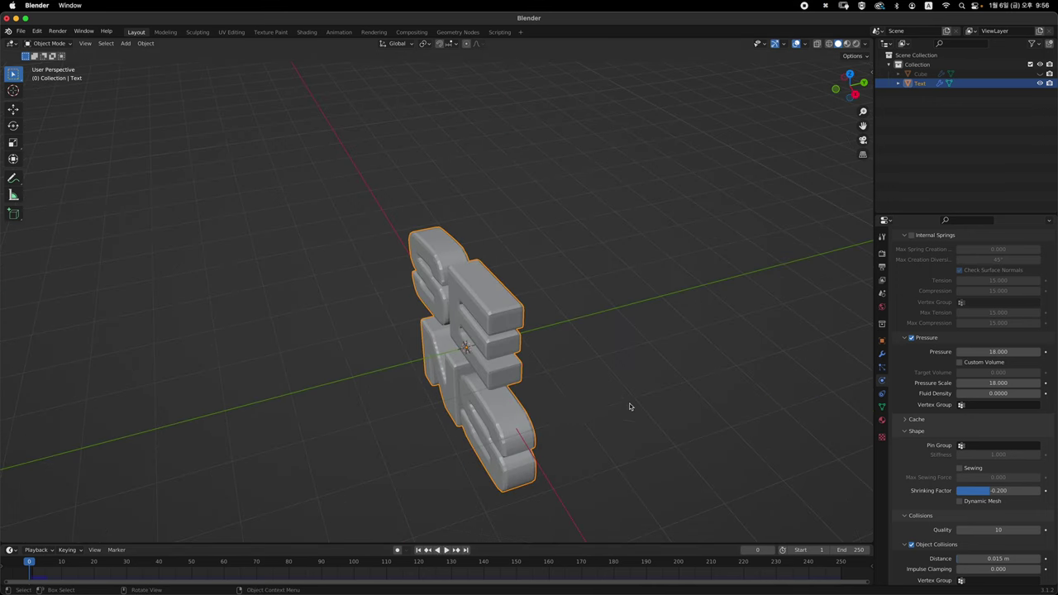
- Unhide the cube, stretch it slightly along Y from top view, hide it again and face the letters
key(alt+h)
key(`)
key(`)
key(Tab)
key(alt+z)
text(sy)
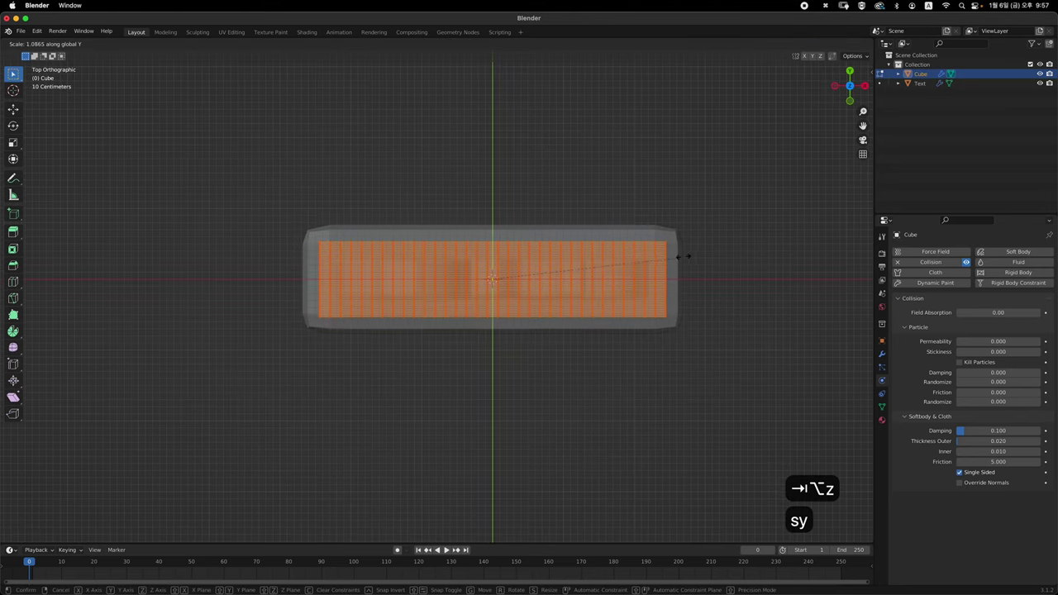
key(Tab)
key(alt+z)
key(h)
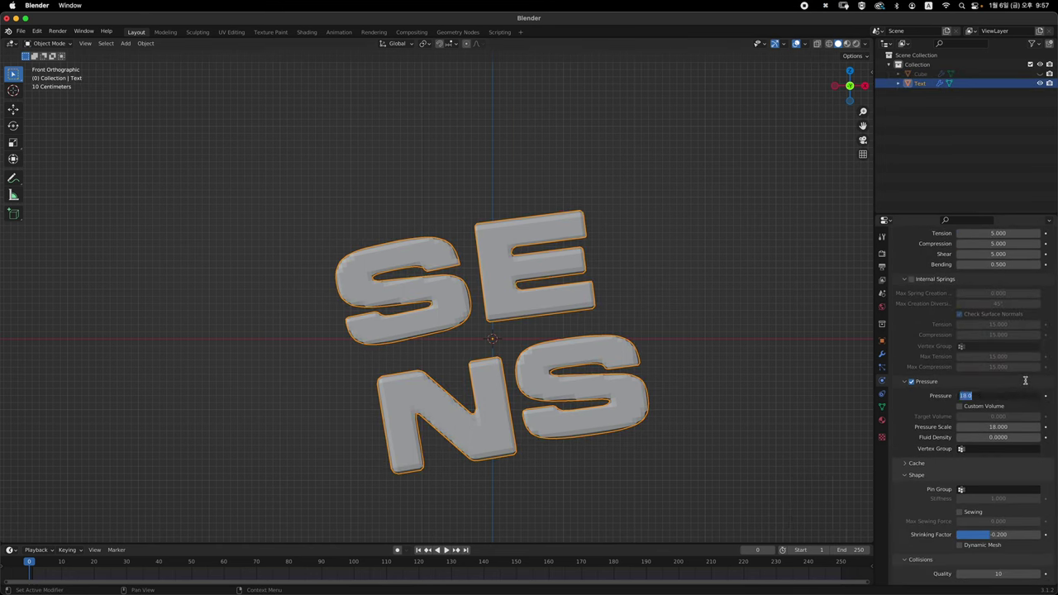
- Set cloth Pressure and Pressure Scale both to 17 and replay the letters inflating
text(17)
key(Return)
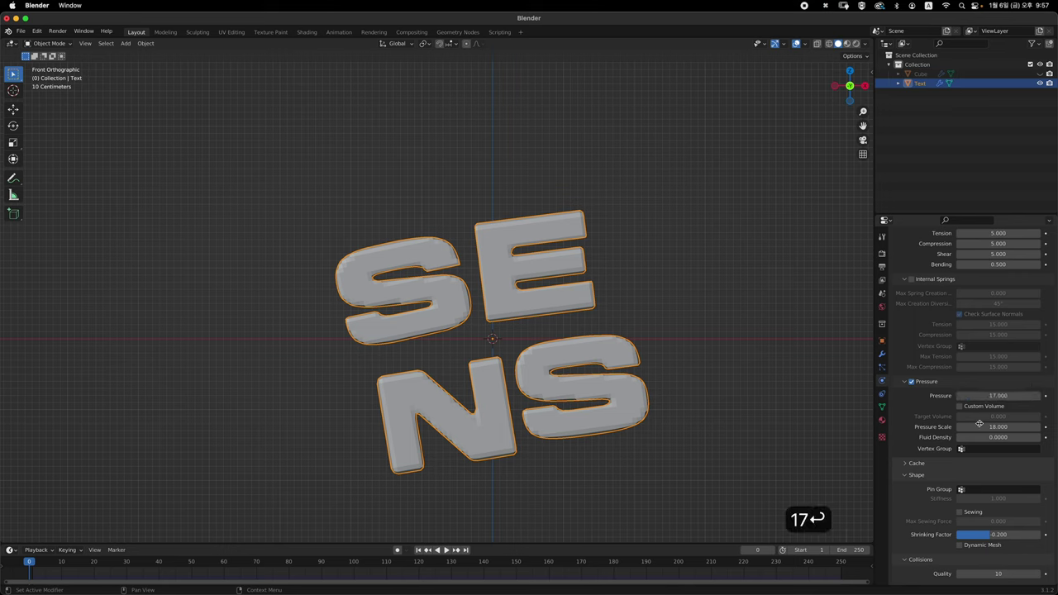
key(BackSpace)
text(7)
key(Return)
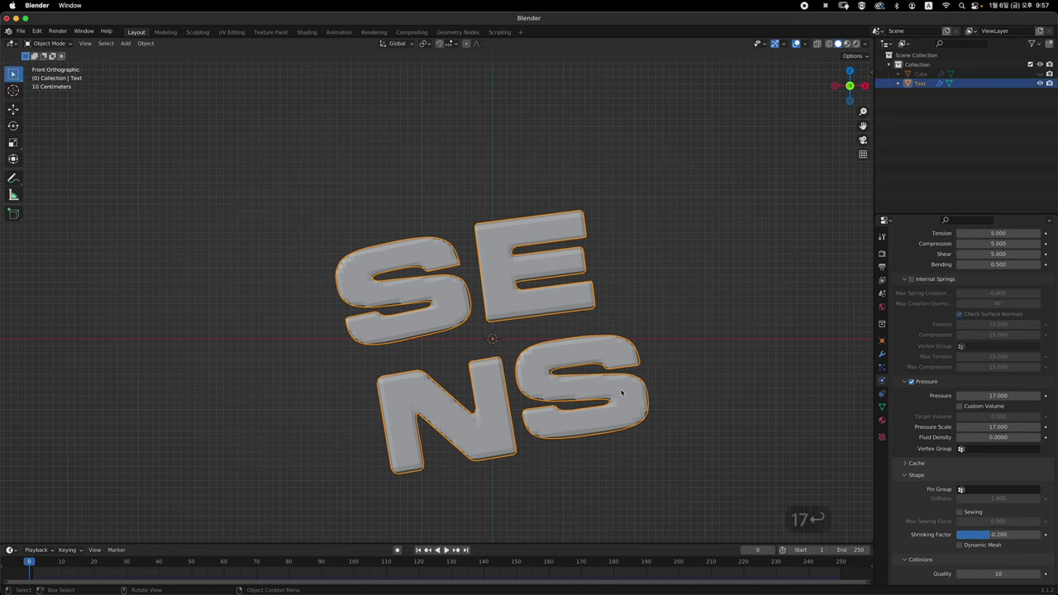
key(space)
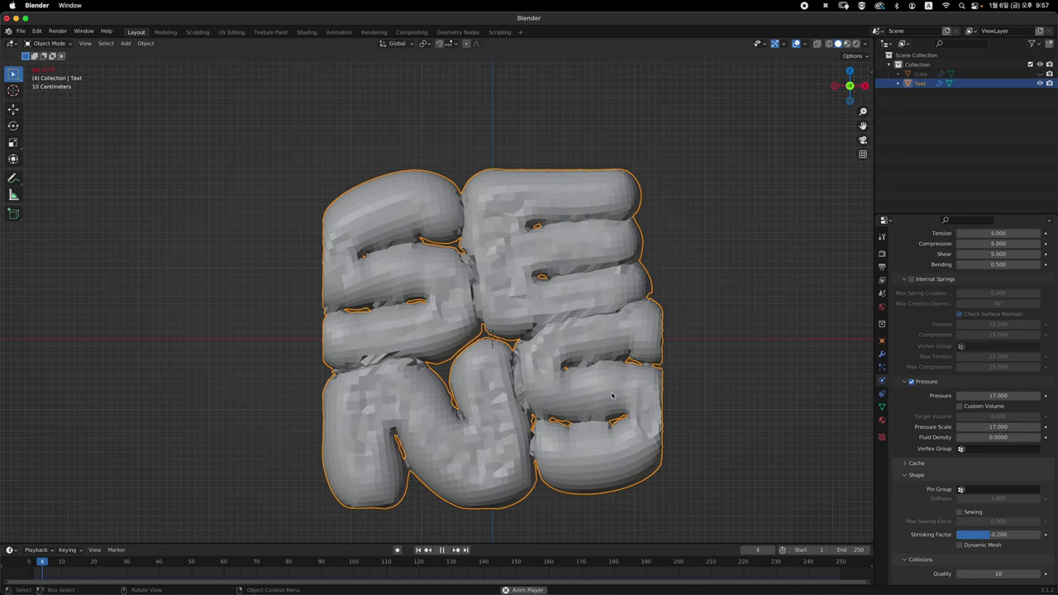
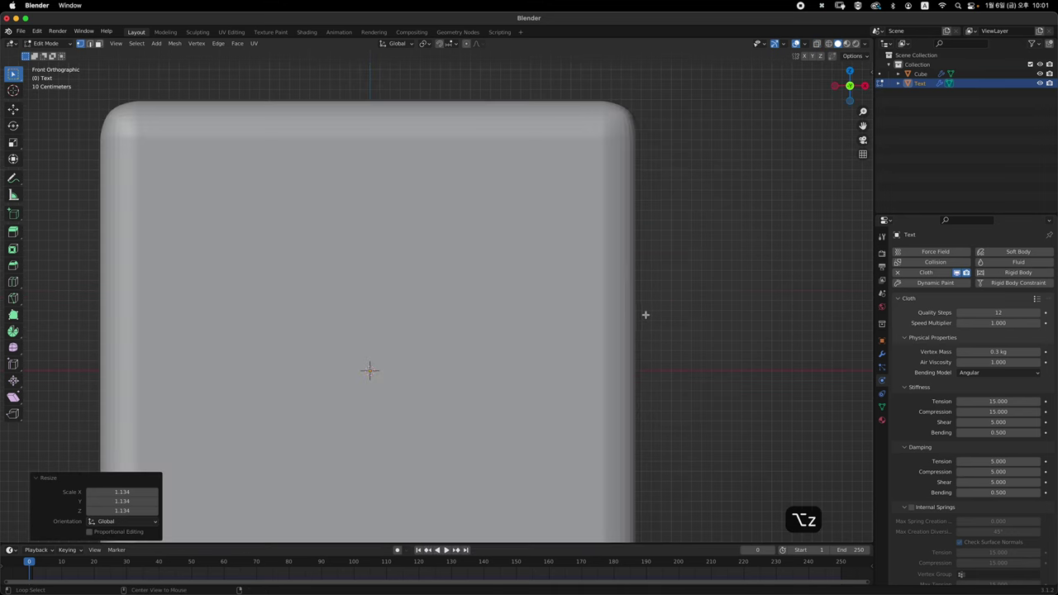
- Leave Edit Mode, frame the whole scene, play the inflation and rewind to frame 0
key(Tab)
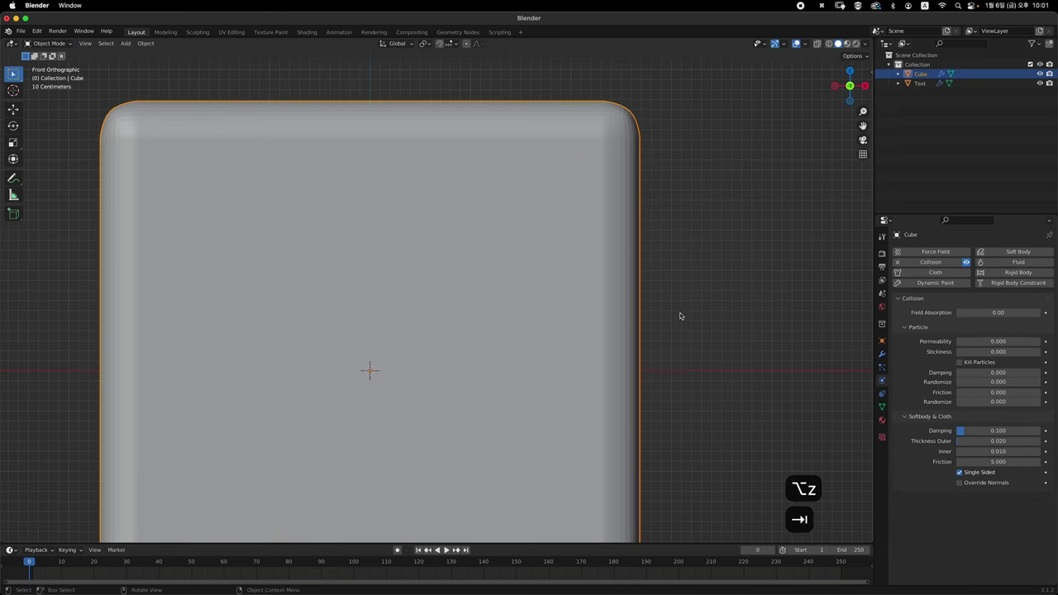
key(h)
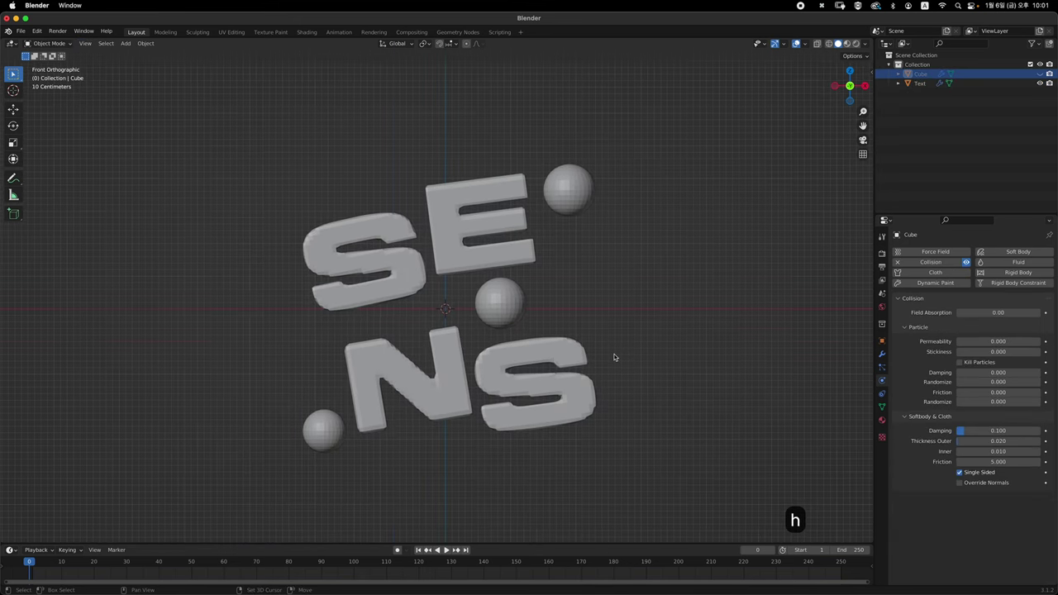
key(space)
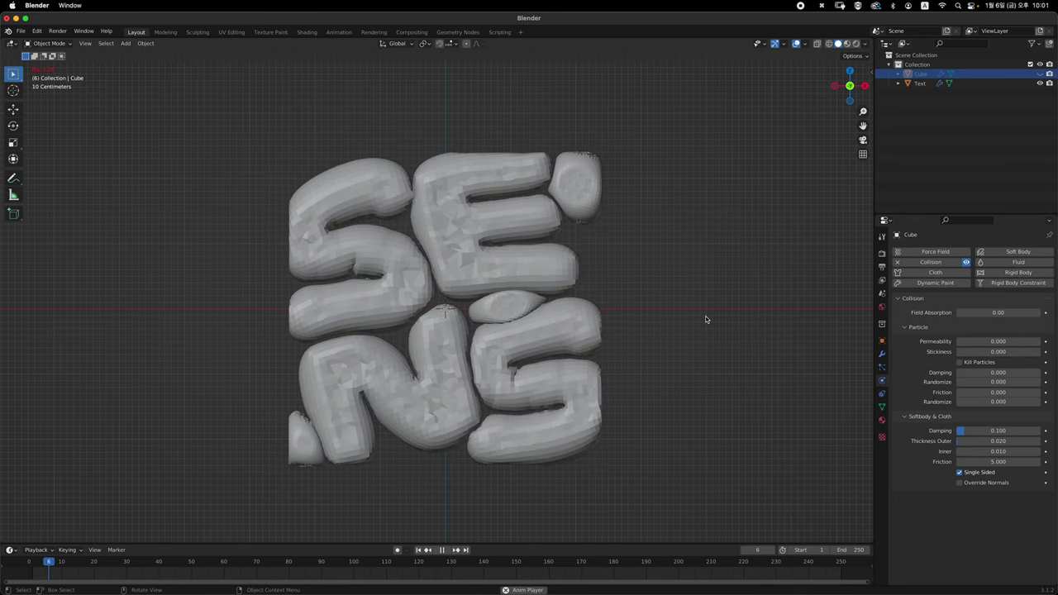
key(space)
click(565, 283)
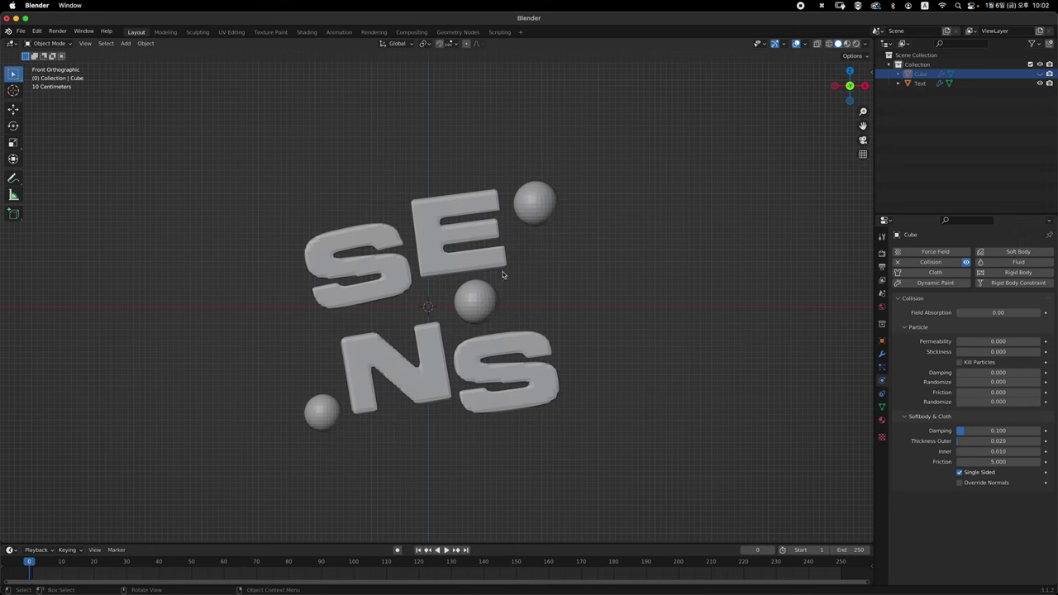
- Unhide the cube and show it as a bounding-box outline around the letters
key(Tab)
key(alt+z)
key(alt+z)
key(Tab)
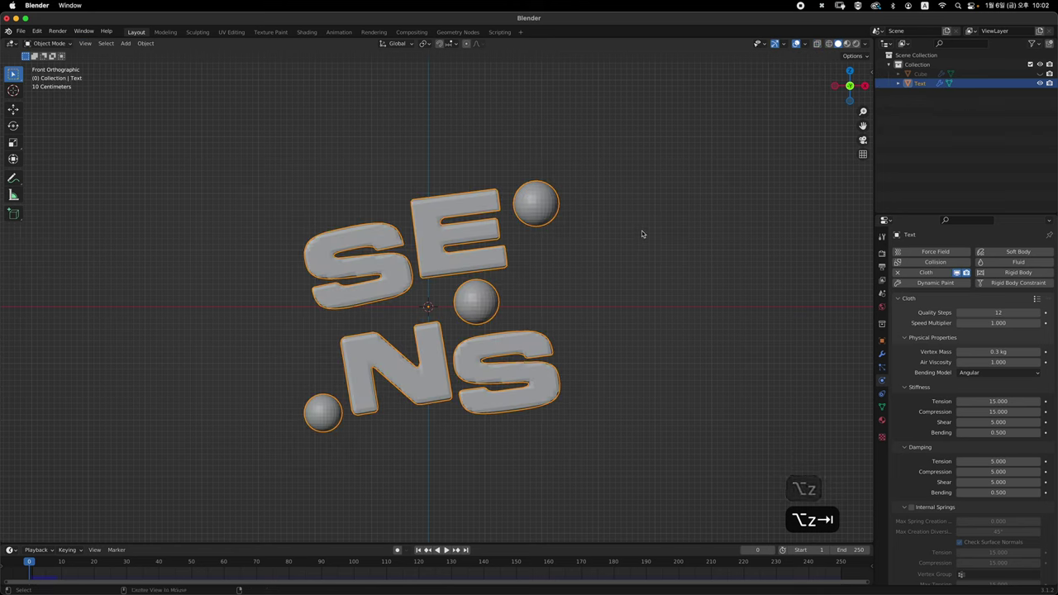
key(alt+h)
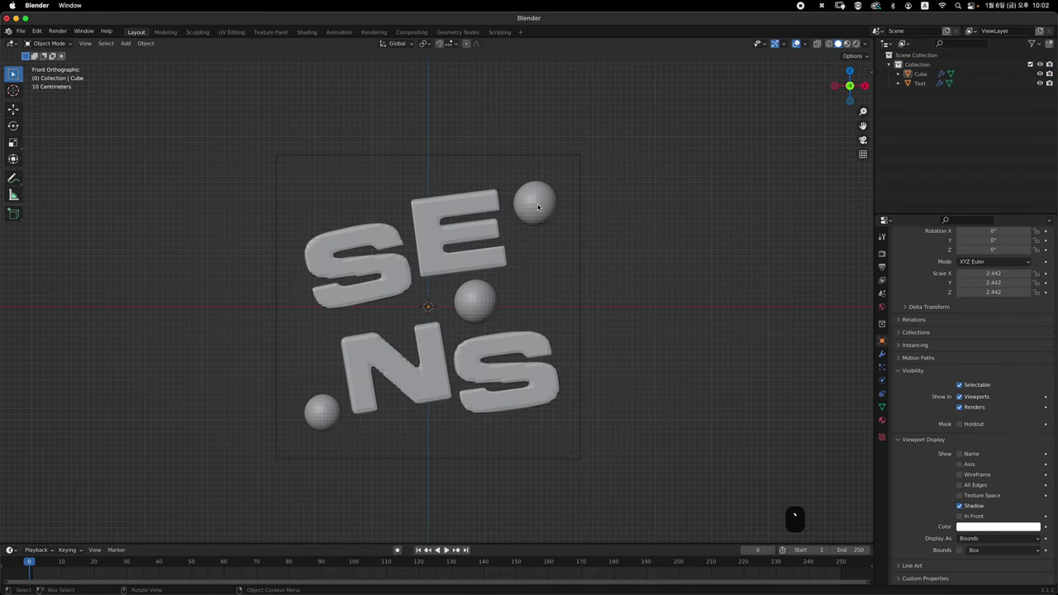
- Step through the cloth simulation so the SENS letters swell to fill the cube outline
key(Tab)
key(l)
key(g)
key(s)
key(l)
key(s)
key(g)
key(l)
key(a)
key(s)
key(g)
key(g)
key(l)
key(s)
key(g)
key(l)
key(s)
key(g)
key(l)
key(g)
key(l)
key(g)
key(s)
key(g)
key(l)
key(s)
key(g)
key(r)
key(g)
key(l)
key(r)
key(g)
key(l)
key(r)
key(g)
key(Tab)
key(space)
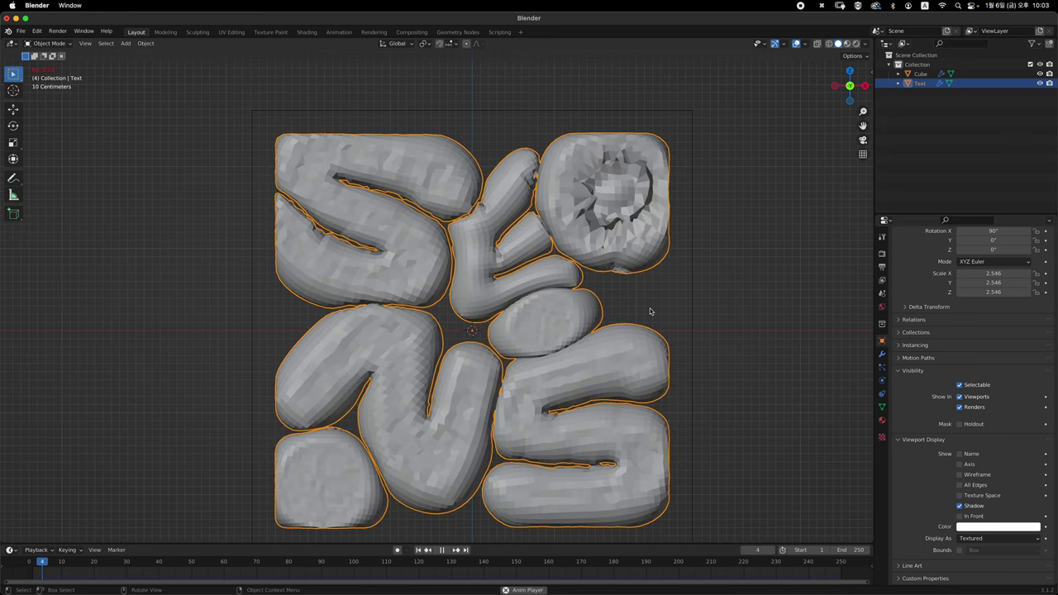
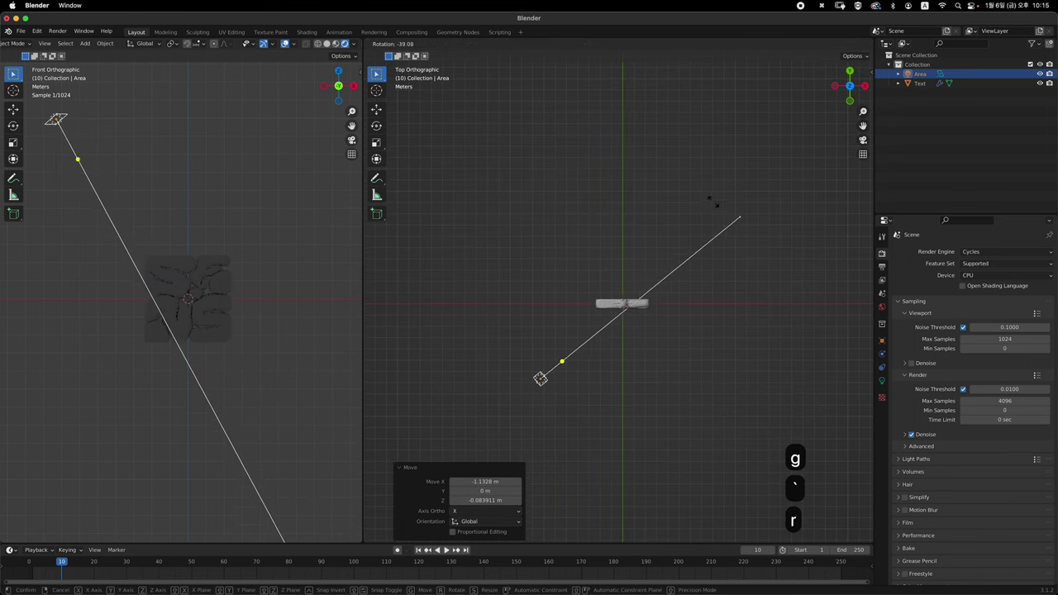
- Set the area light's Power to 3000 W and Size to 3 m
key(`)
key(r)
key(g)
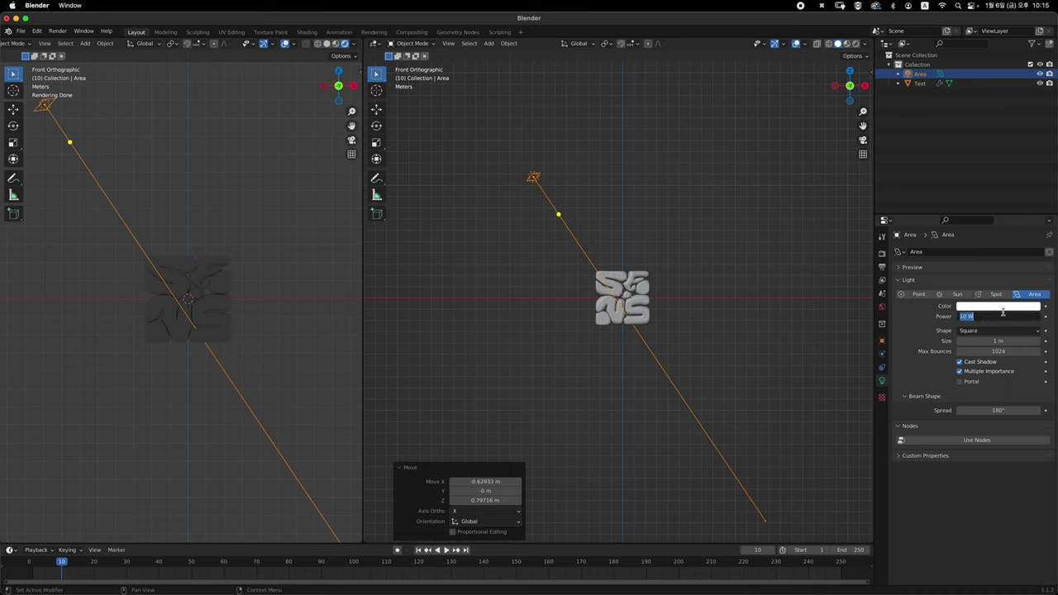
text(3000)
key(Return)
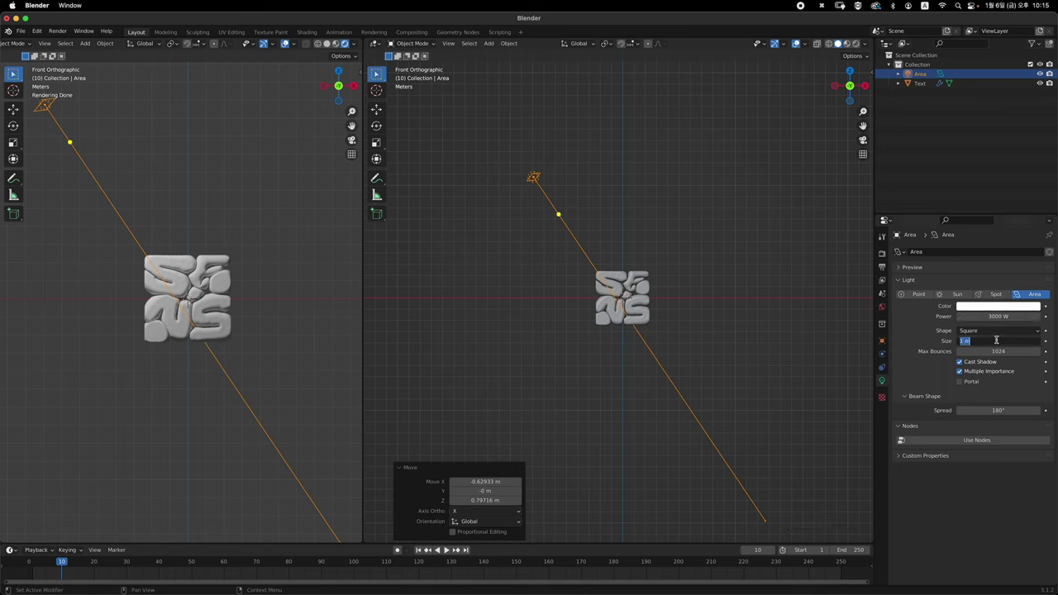
key(3)
key(Return)
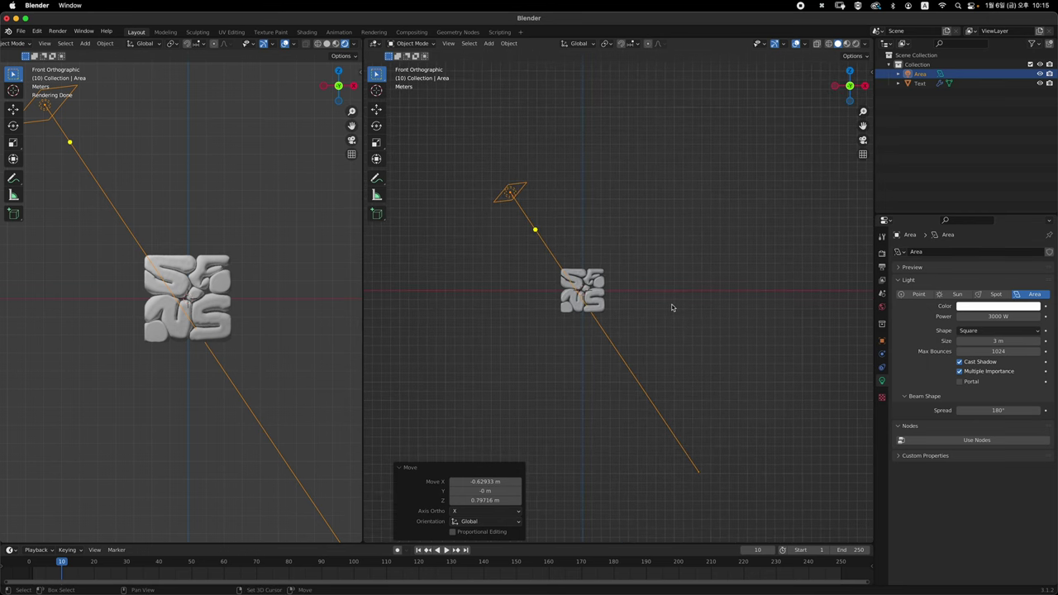
- Add a spot light, tilt and turn it toward the letters and raise it off to the upper right
key(shift+a)
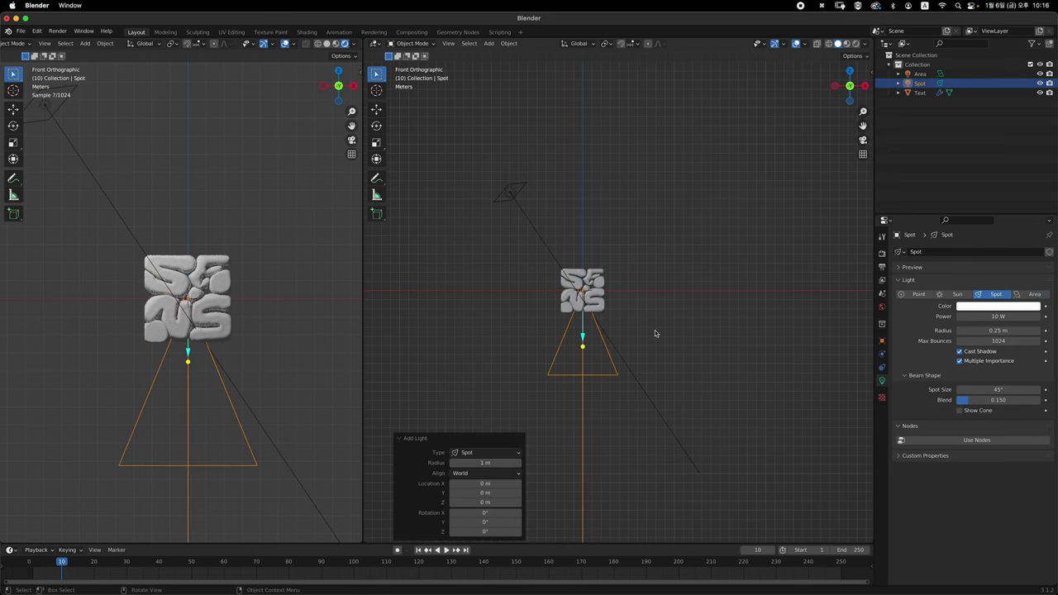
key(`)
key(r)
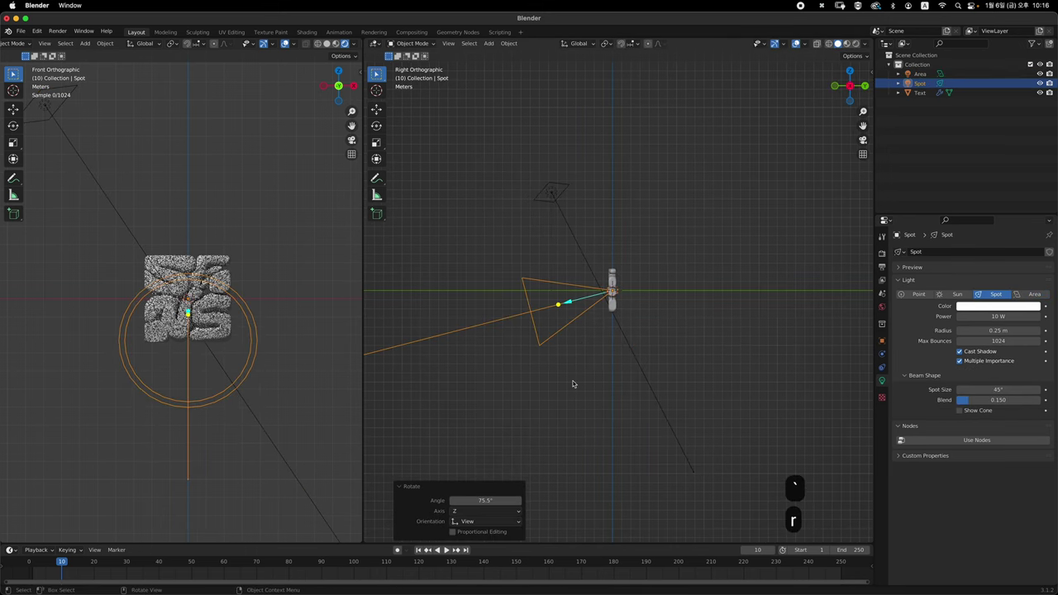
key(g)
key(`)
key(r)
key(g)
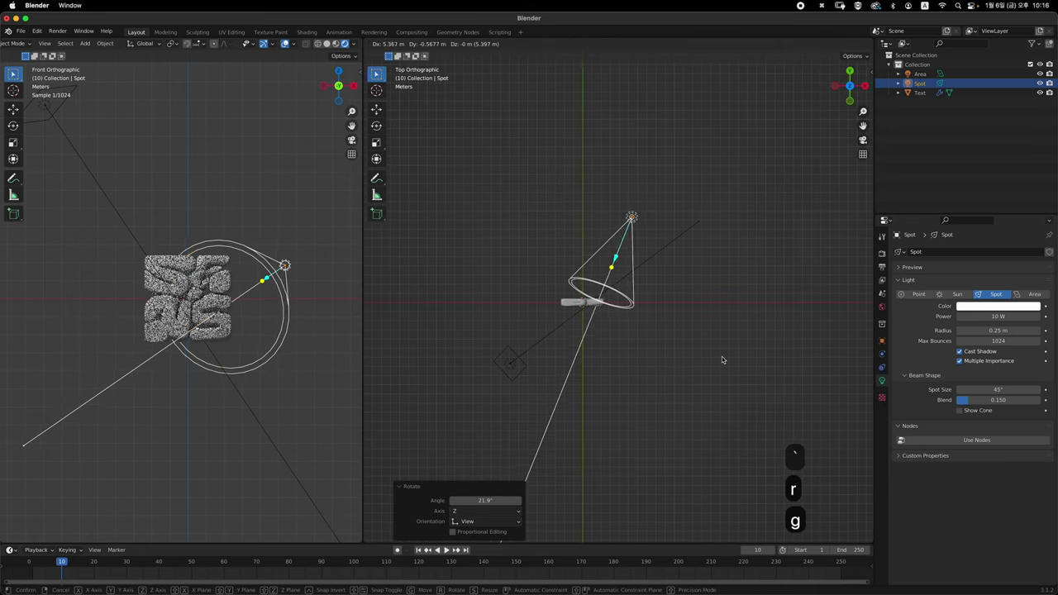
key(r)
key(g)
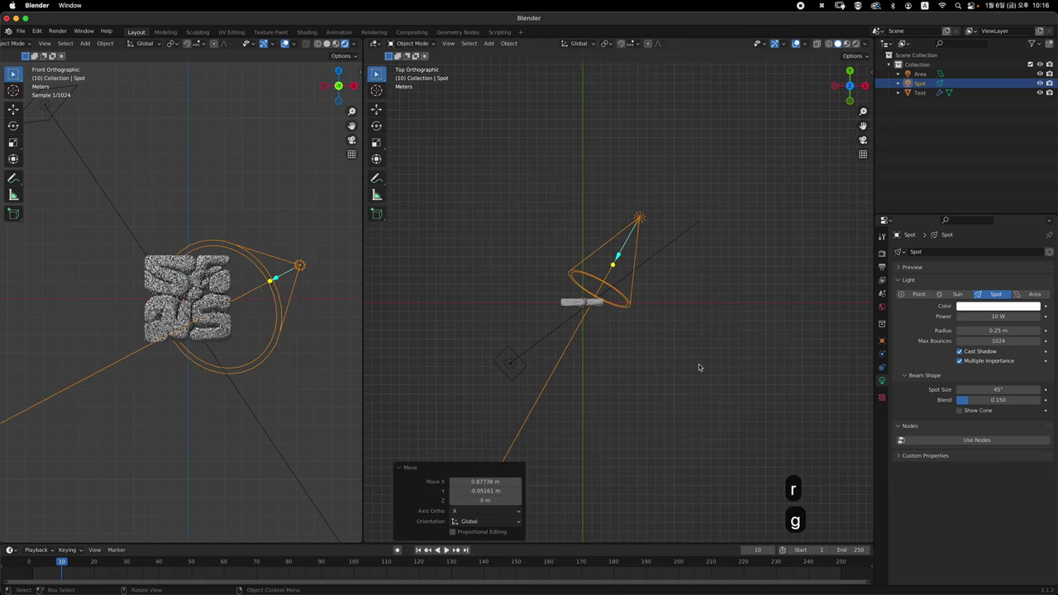
key(`)
text(gz)
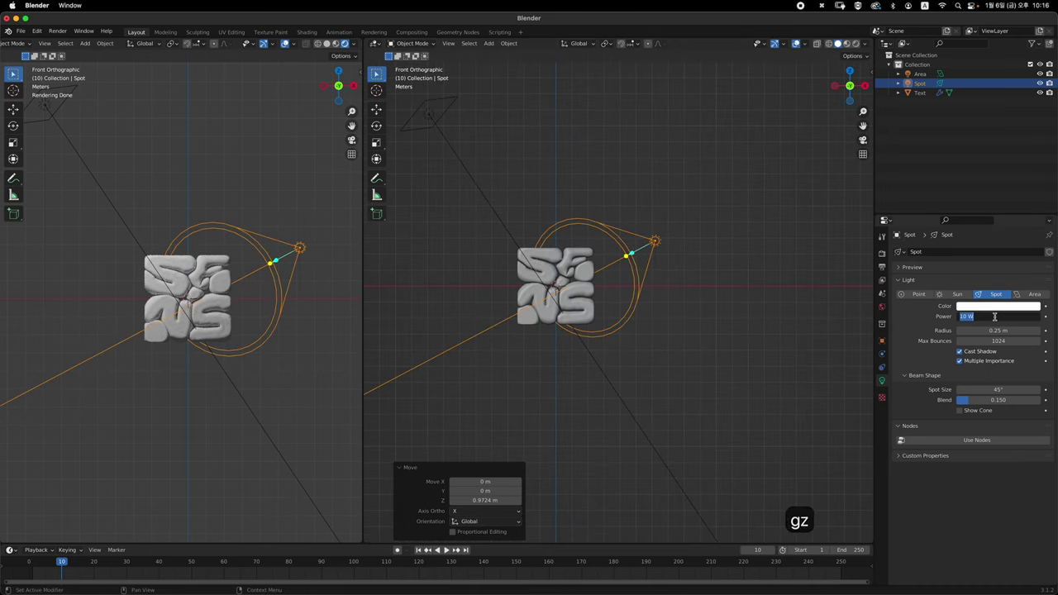
- Set the spot light's Power to 5000 W and Radius to 3 m
text(5000)
key(Return)
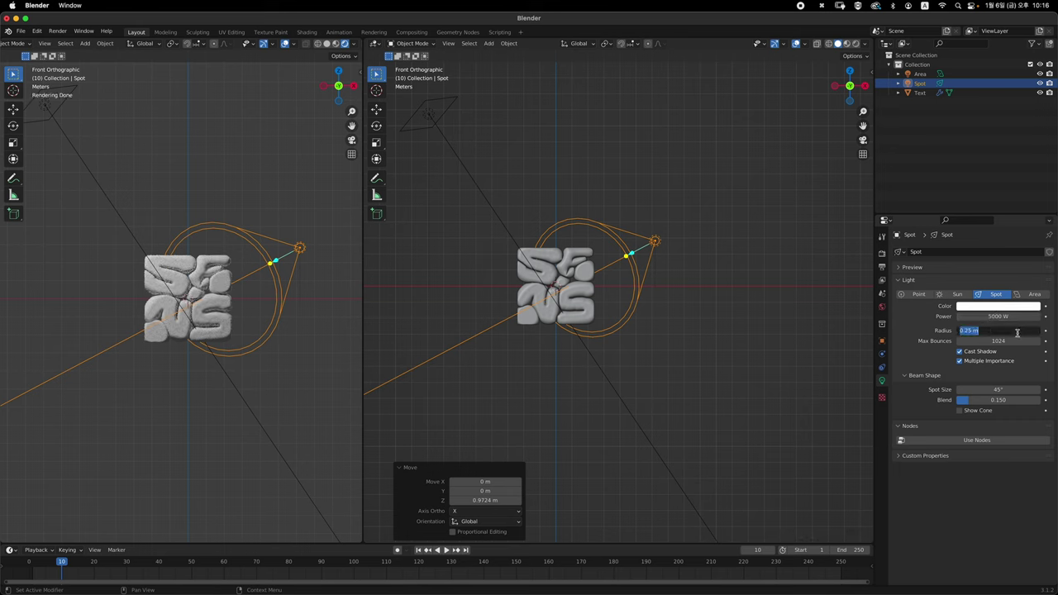
text(2)
key(Return)
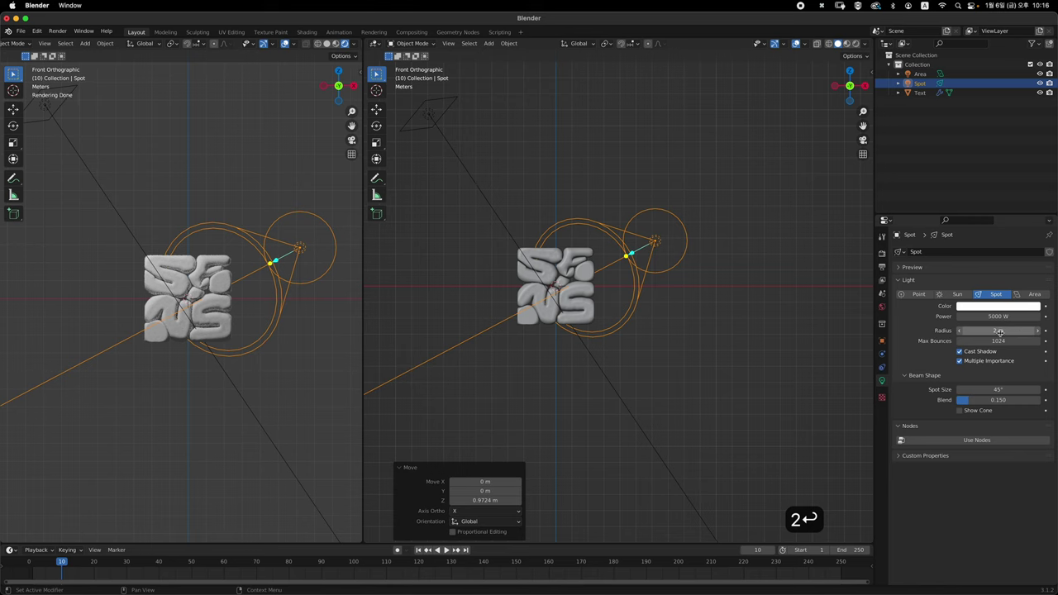
text(3)
key(Return)
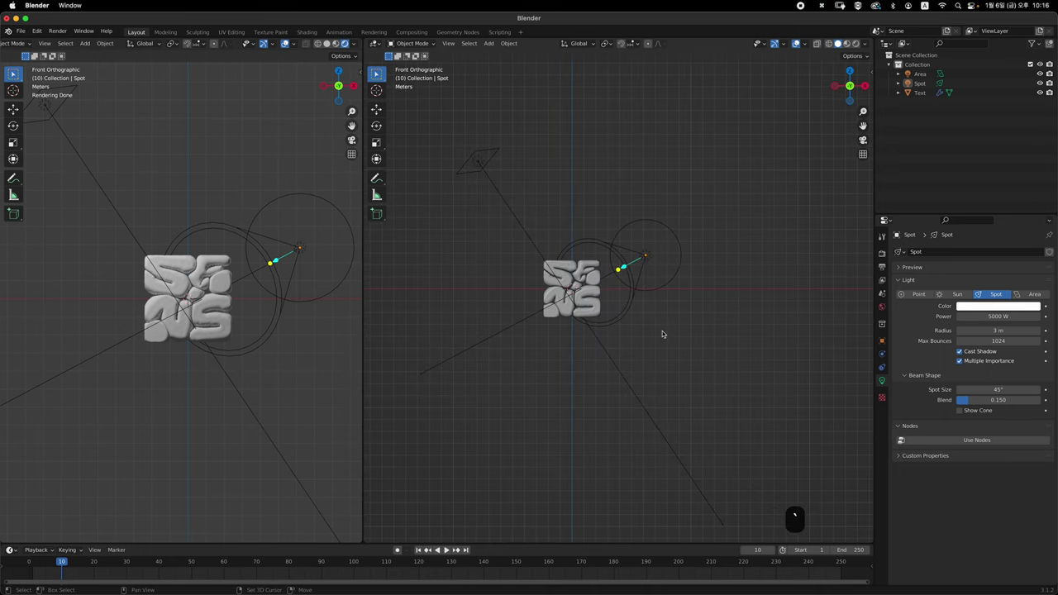
- Add a ground plane and lower it along Z beneath the letters
key(shift+a)
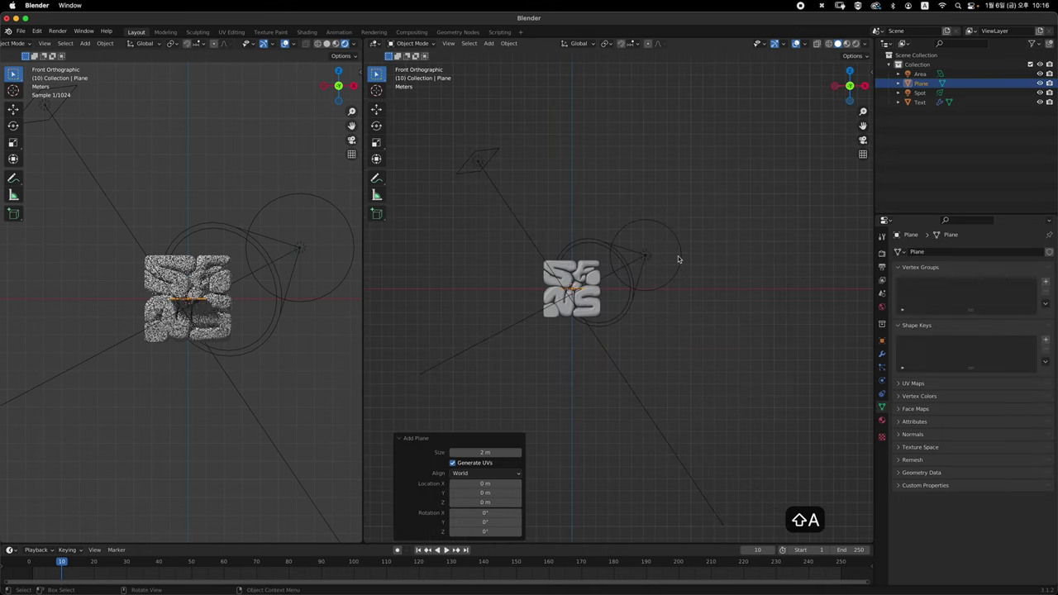
key(g)
text(gz)
key(g)
key(BackSpace)
text(z)
- Scale the plane up about 1.485× on all axes into a large floor
key(s)
key(s)
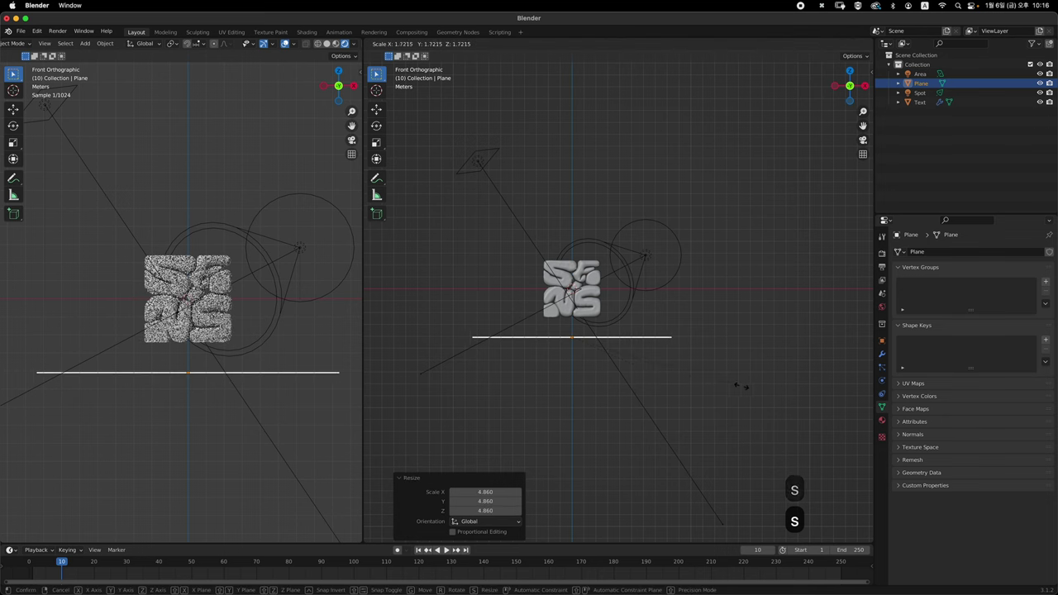
key(s)
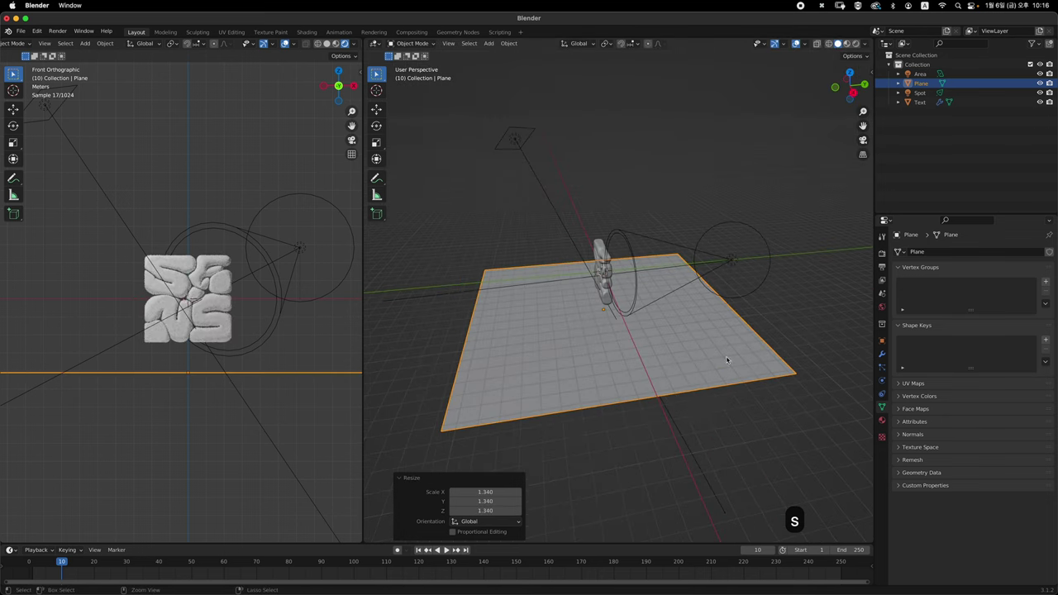
key(`)
key(s)
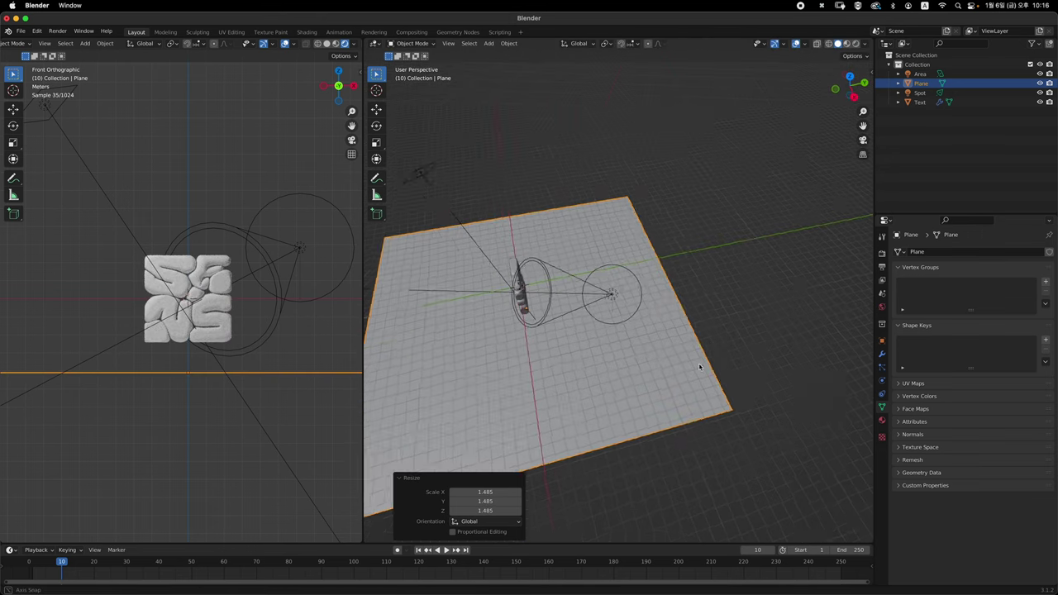
- In Edit Mode, extrude the floor's back edge straight up into a tall wall
key(Tab)
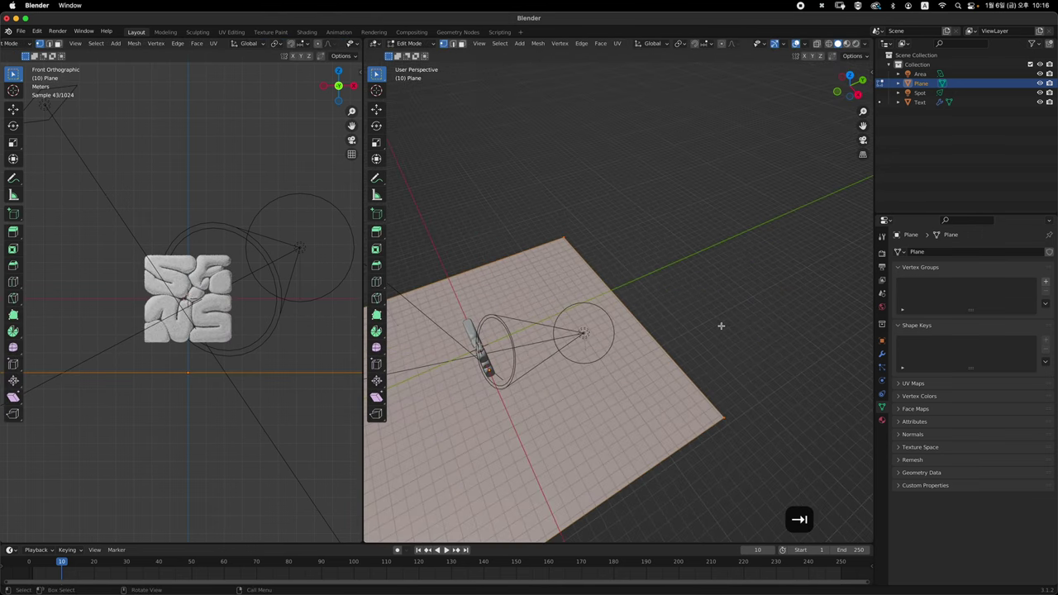
key(2)
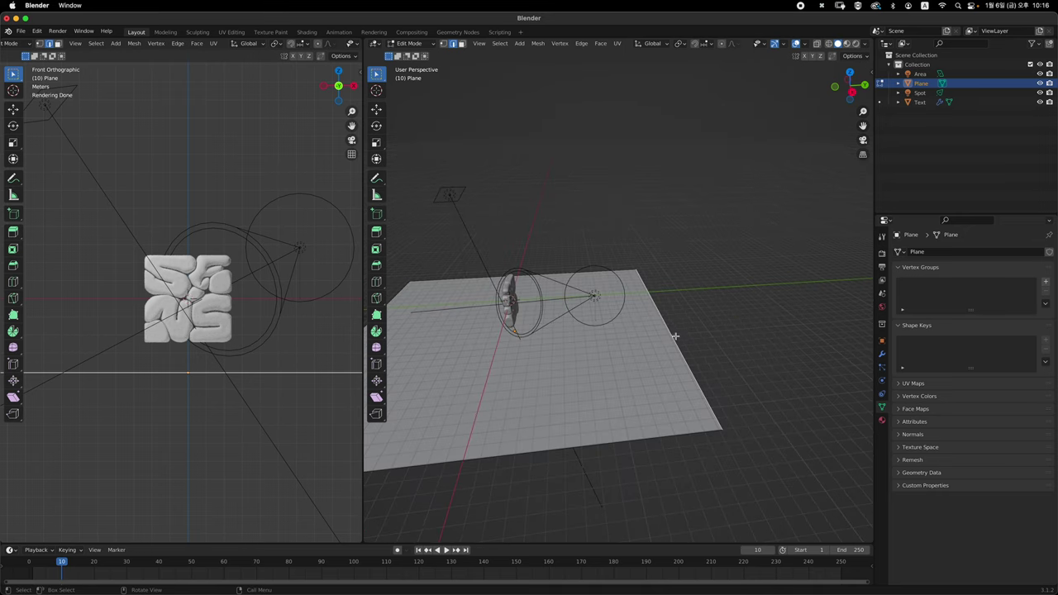
key(e)
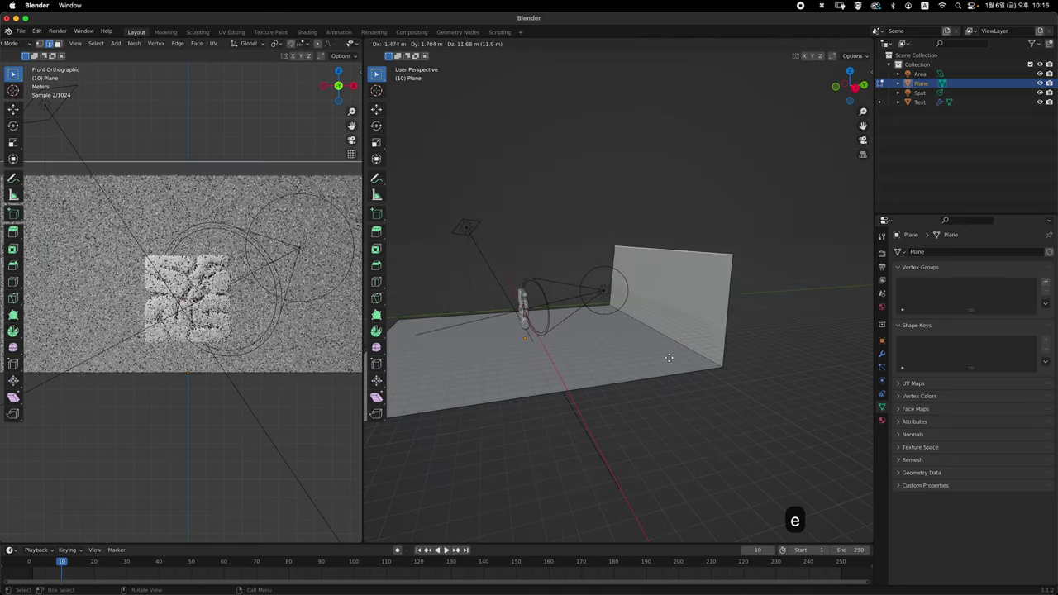
key(z)
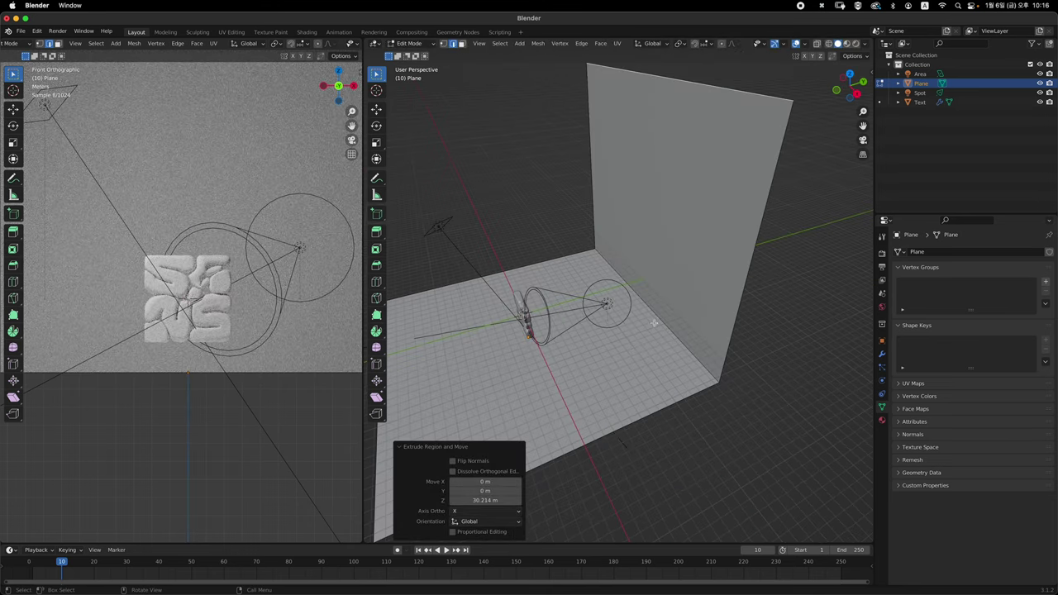
- Bevel the floor-to-wall corner edge with 9 segments into a smooth curve and exit Edit Mode
key(2)
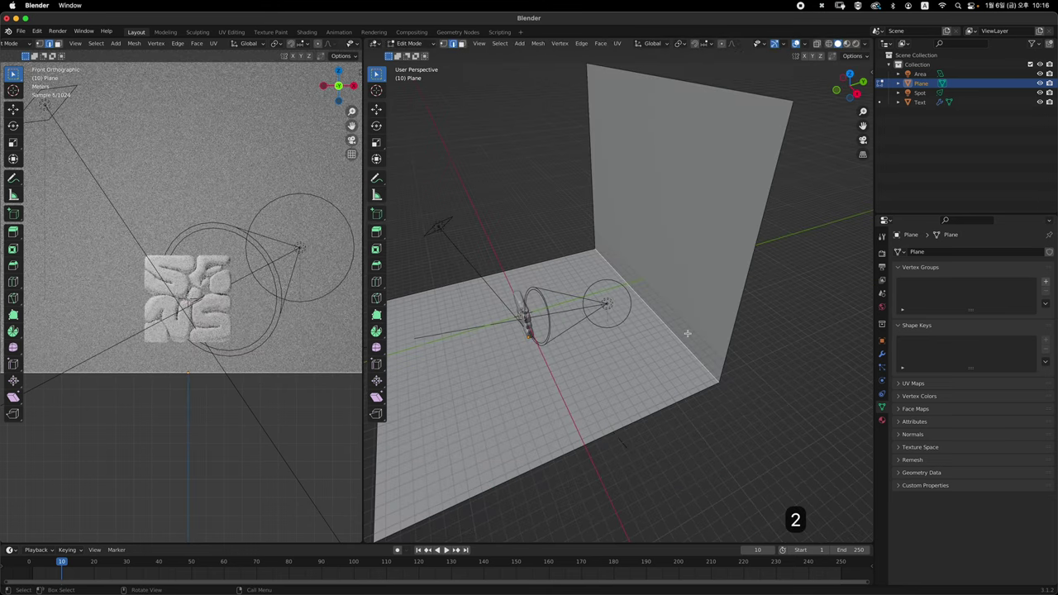
key(super+b)
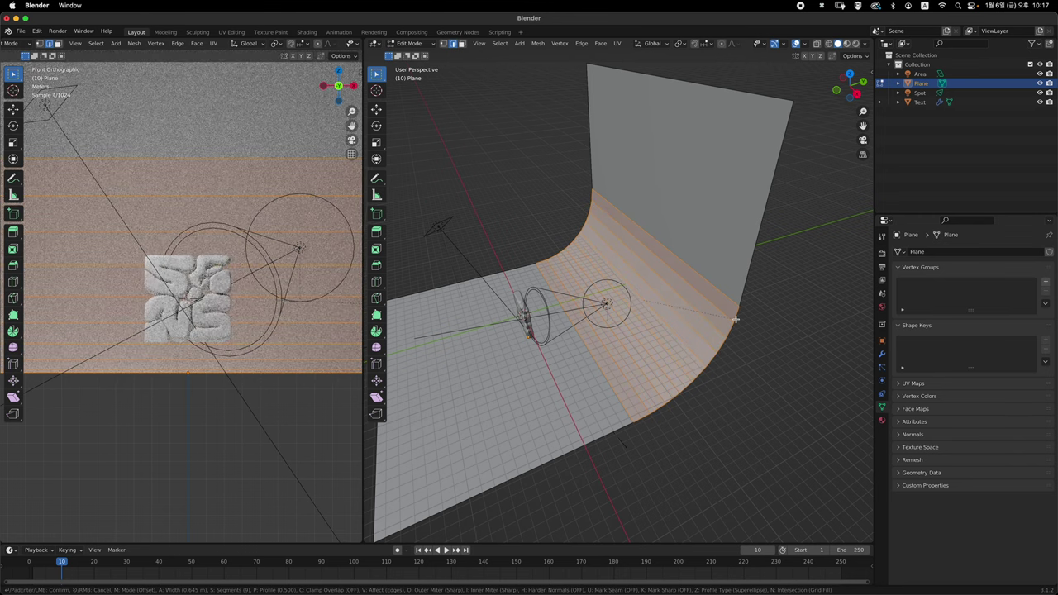
key(Return)
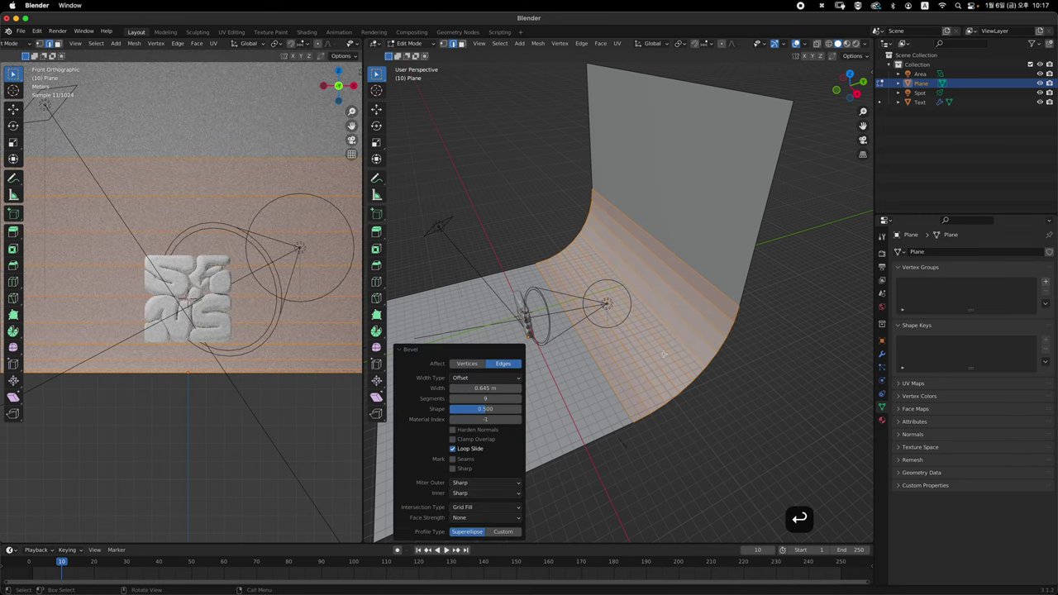
key(Tab)
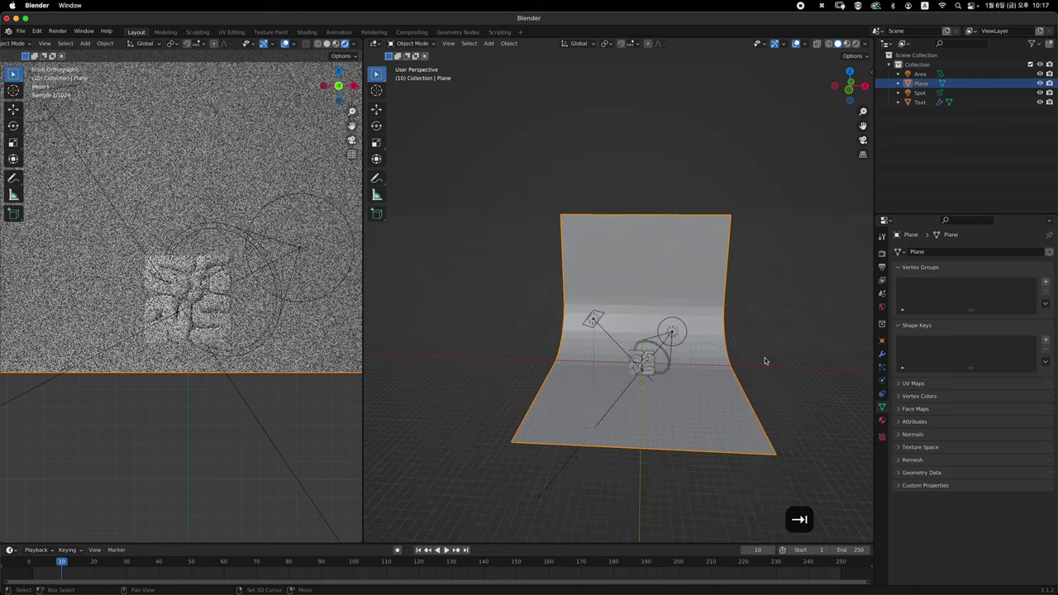
- Add a camera rotated 90° on X, pull it back along Y in front of the letters and look through it
right_click(732, 275)
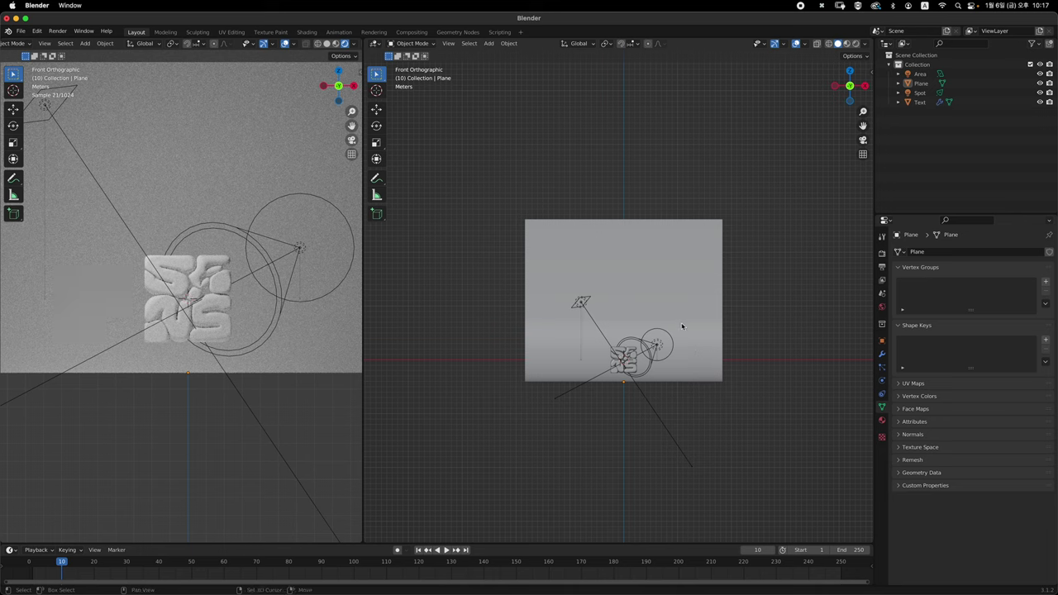
key(shift+a)
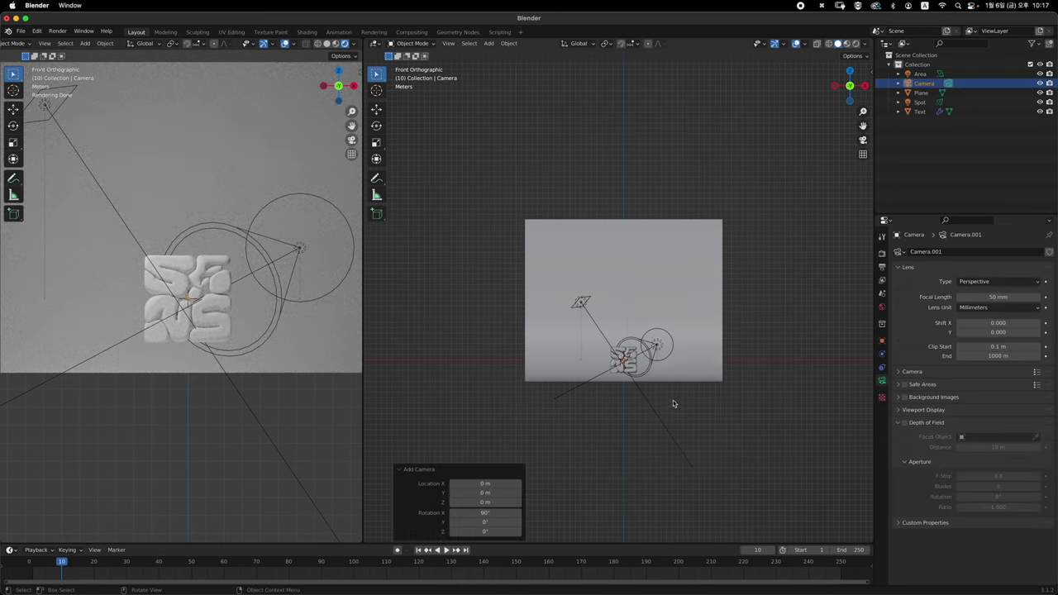
click(734, 364)
text(gy)
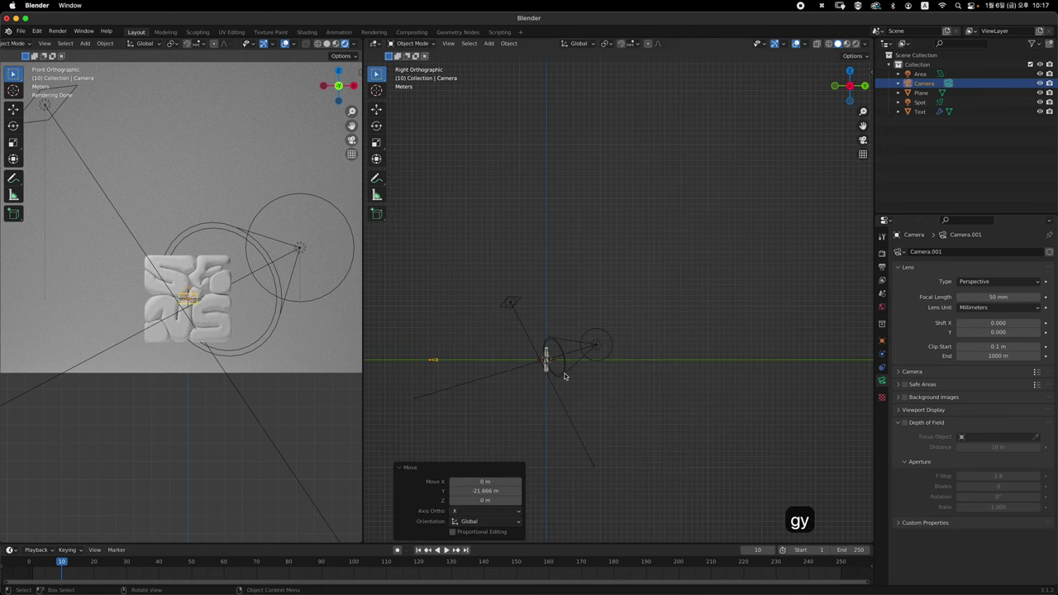
click(582, 274)
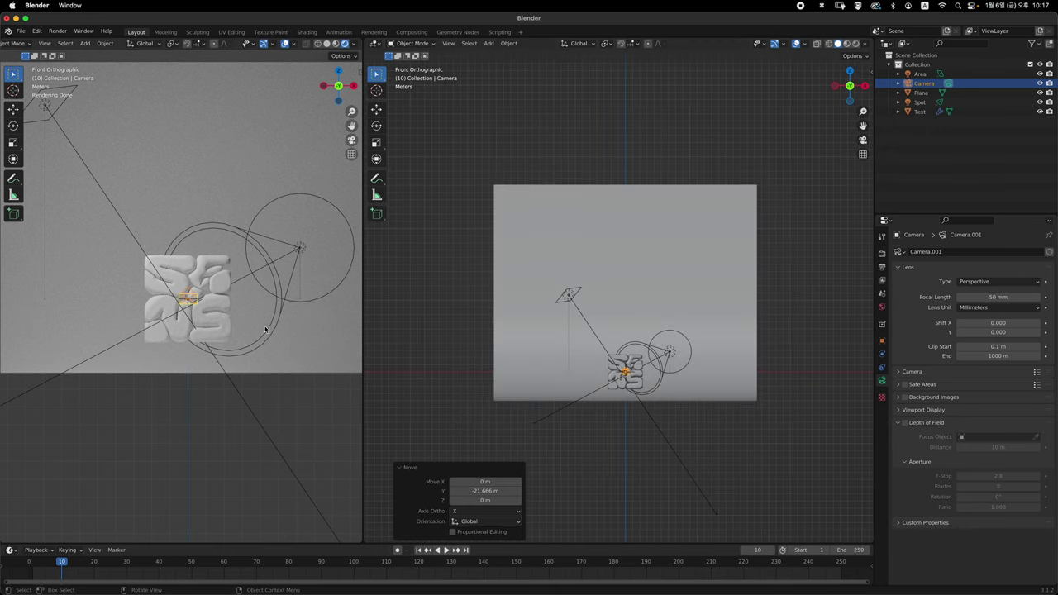
- Set the output resolution to a square 2000 × 2000 px
click(275, 335)
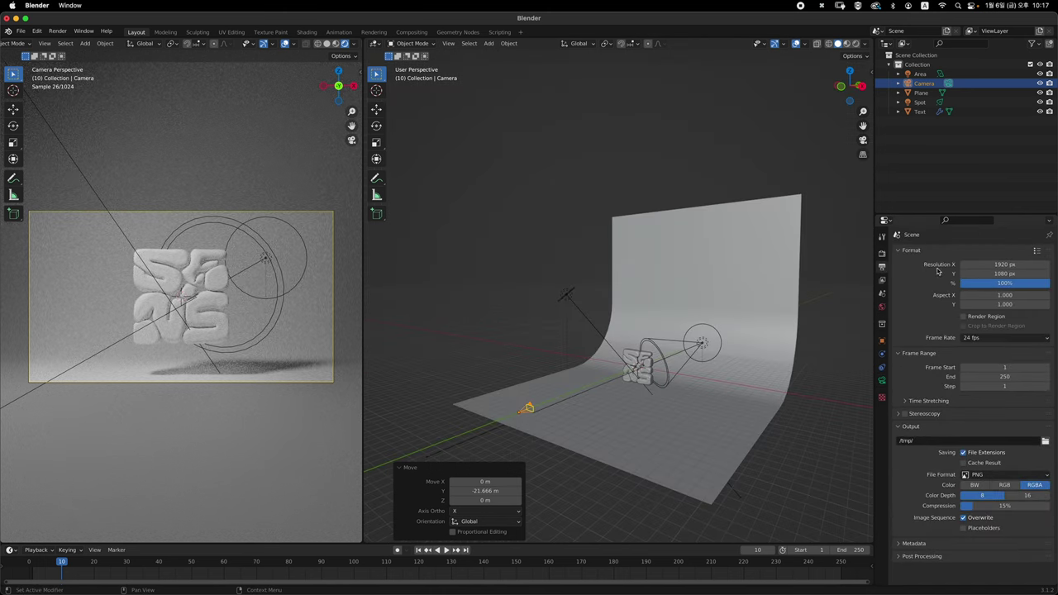
text(2000-)
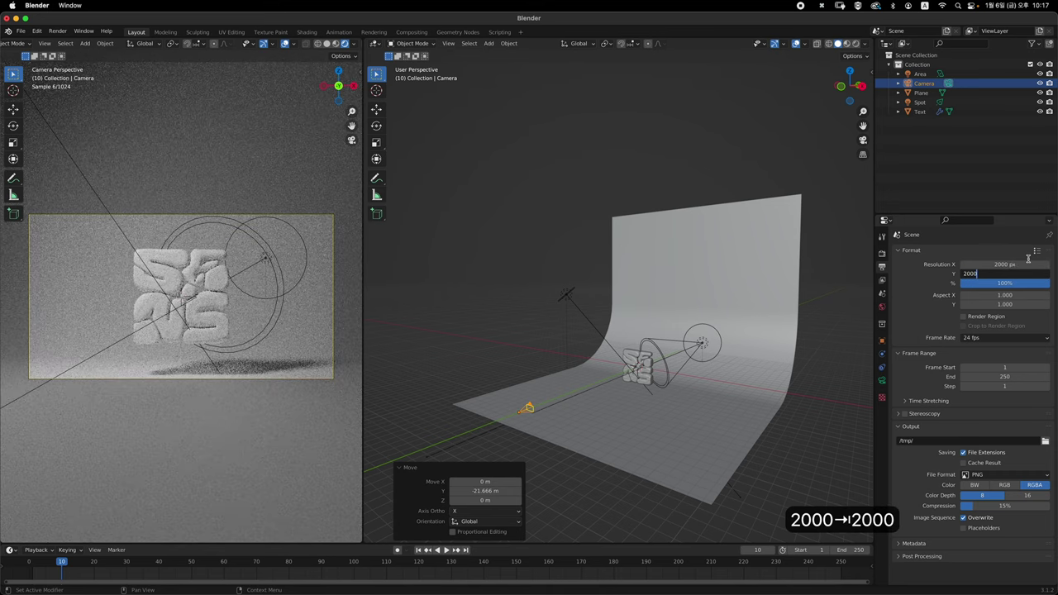
key(Return)
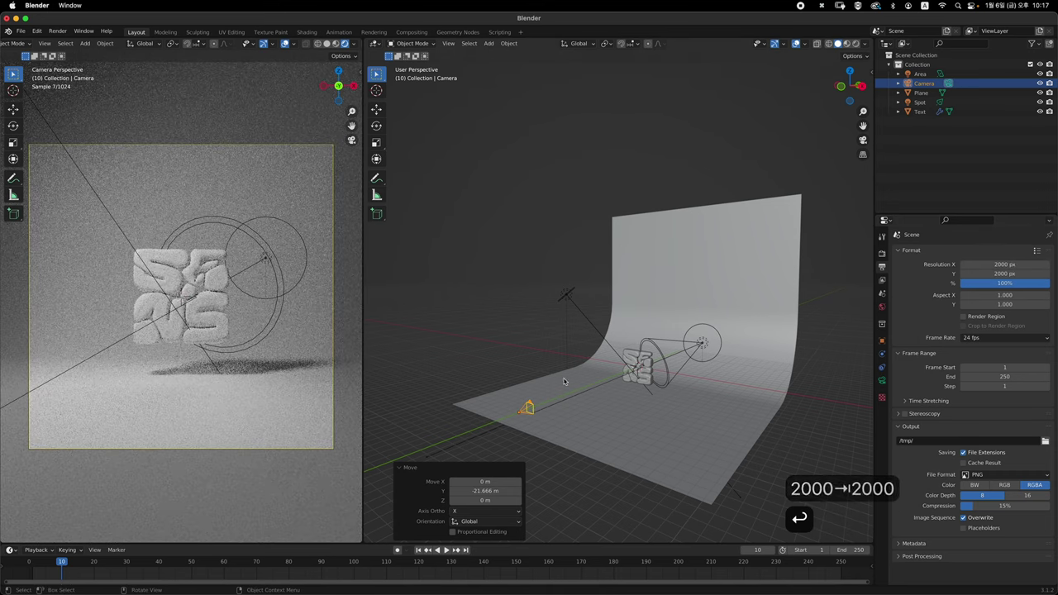
- Move the camera closer along Y so the letters fill the square frame
key(`)
key(`)
text(gy)
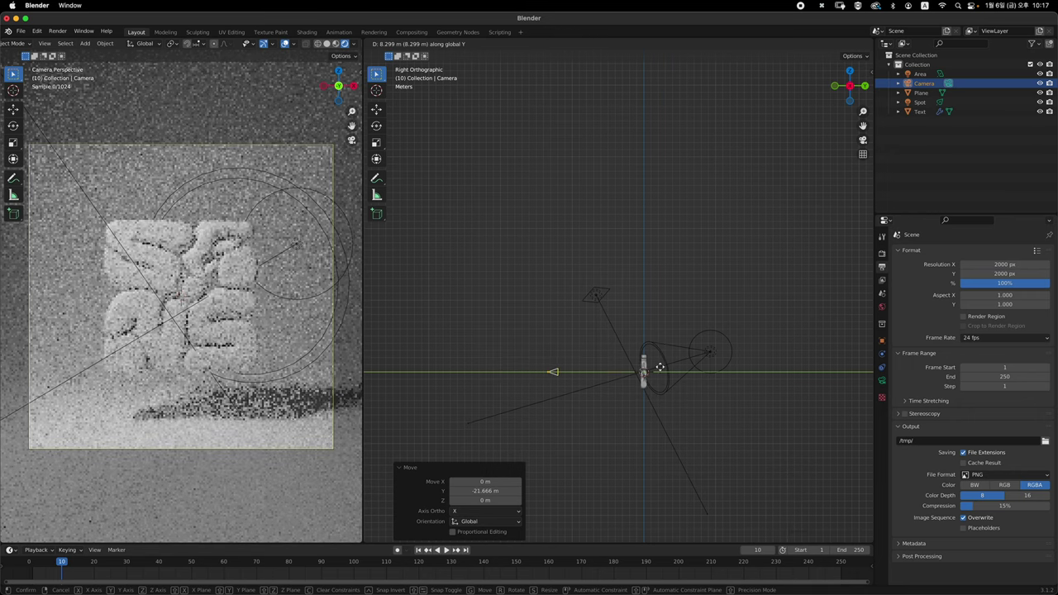
key(`)
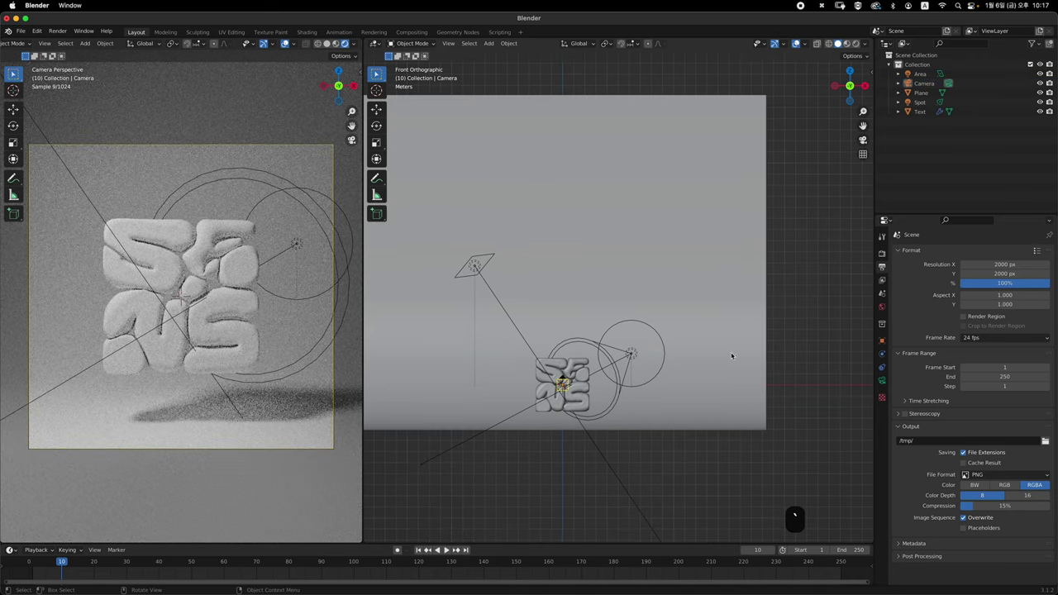